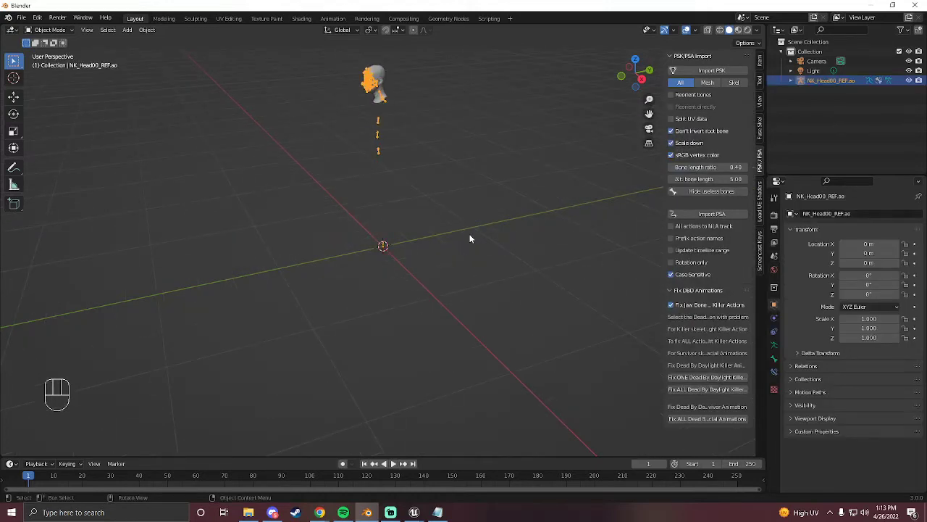
Frame the imported head close up, clear the selection and start another PSK import.
{"action": "key", "text": "shift+Tab"}
{"action": "key", "text": "a"}
{"action": "left_click", "coordinate": [332, 292]}
{"action": "key", "text": "shift+`"}
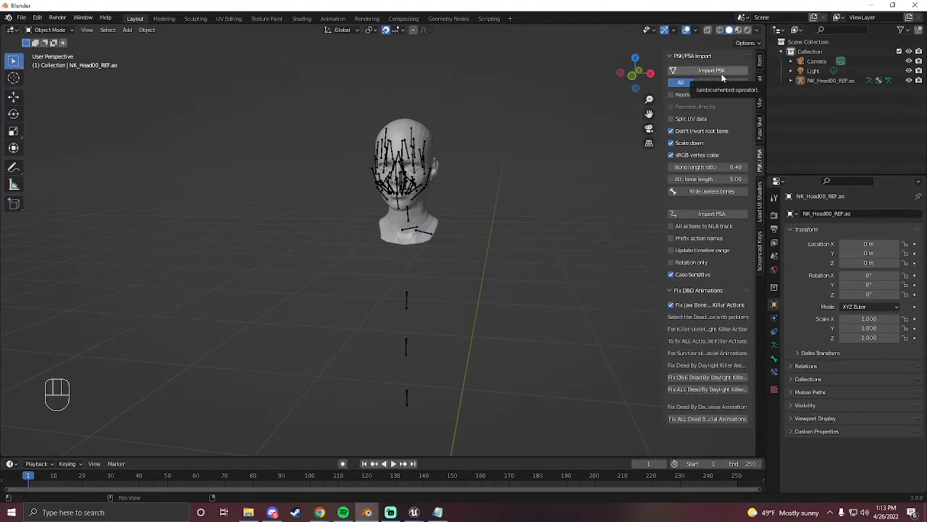
Import the Hair_Acc01, Legs01 and Torso01 PSKs, then the DSkeleton in Skel mode.
{"action": "left_click", "coordinate": [725, 77]}
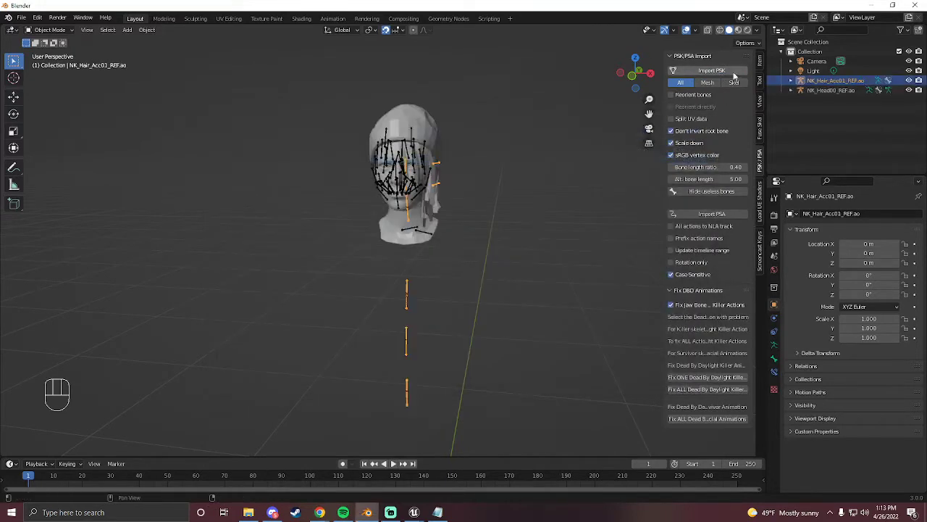
{"action": "left_click", "coordinate": [728, 73]}
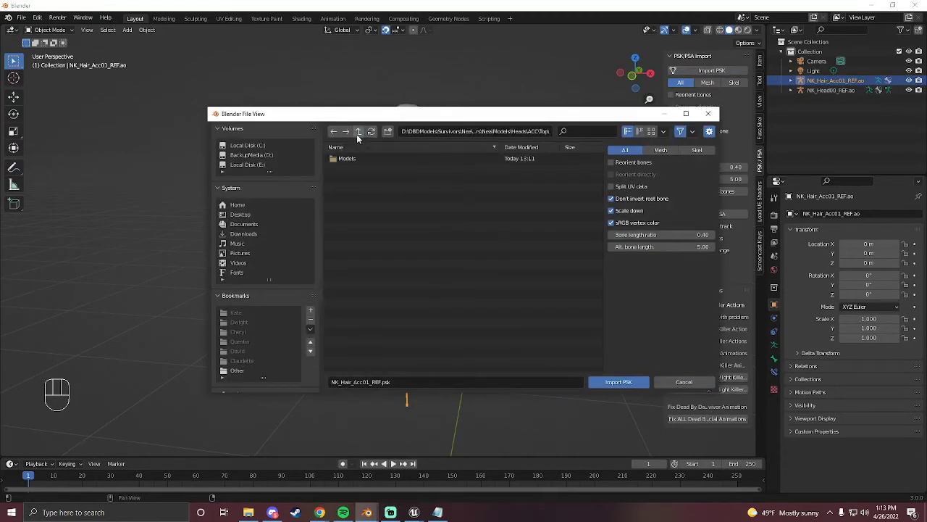
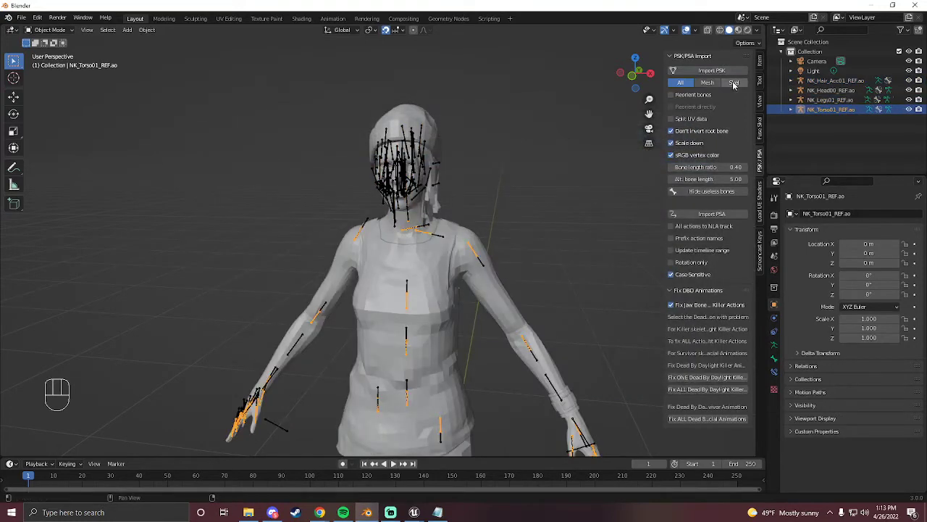
{"action": "left_click", "coordinate": [736, 86]}
{"action": "left_click", "coordinate": [726, 75]}
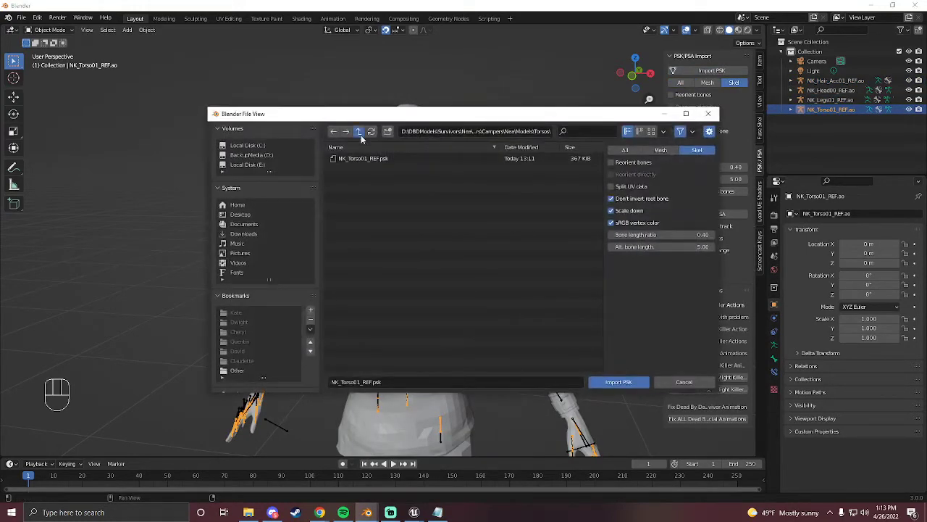
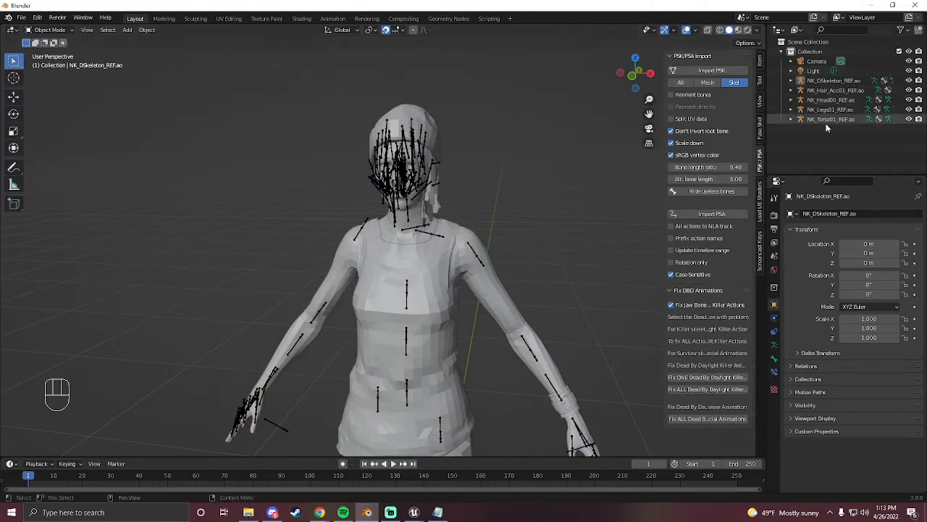
Select the torso armature and Shift-select up to NK_DSkeleton_REF.ao to grab all five armatures.
{"action": "left_click", "coordinate": [826, 122]}
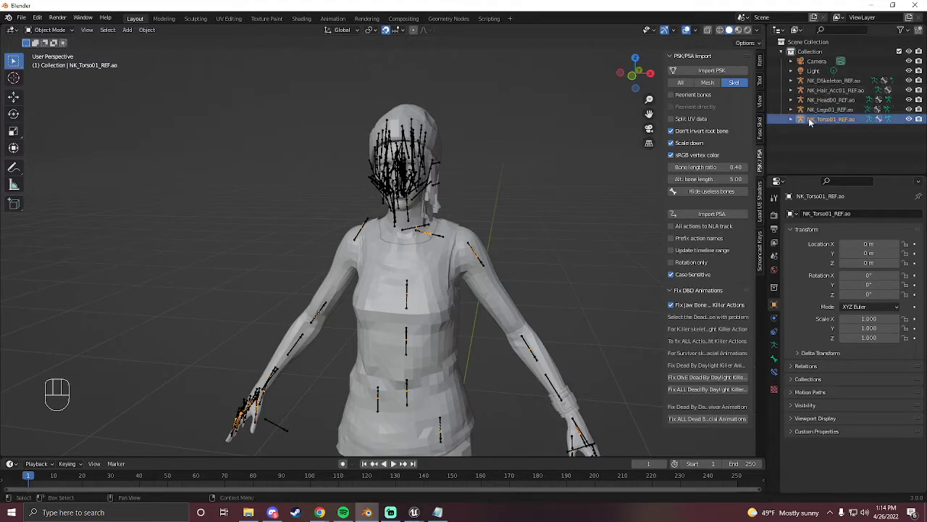
{"action": "left_click", "coordinate": [817, 84]}
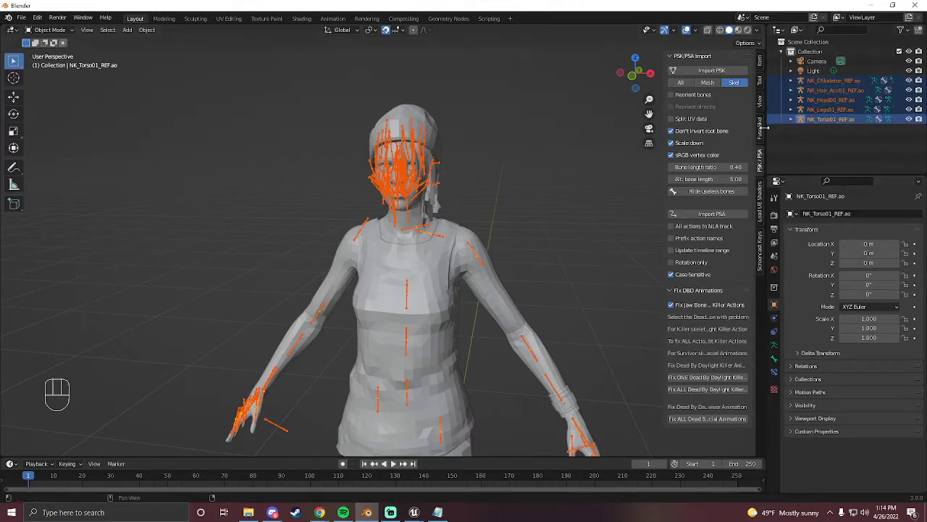
Fuse the head, hair, legs and torso skeletons into NK_DSkeleton_REF.ao as the base armature.
{"action": "left_click", "coordinate": [762, 131]}
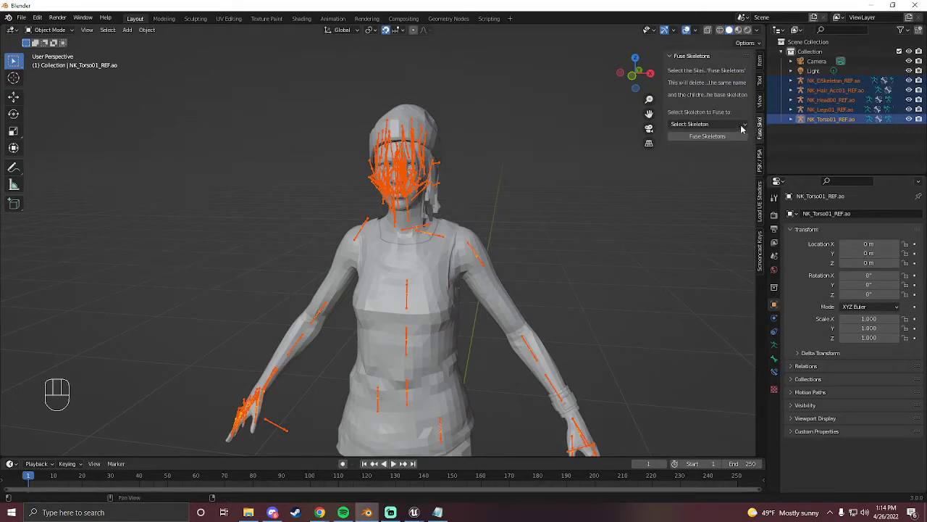
{"action": "left_click_drag", "start_coordinate": [739, 128], "coordinate": [710, 138]}
{"action": "left_click", "coordinate": [710, 138]}
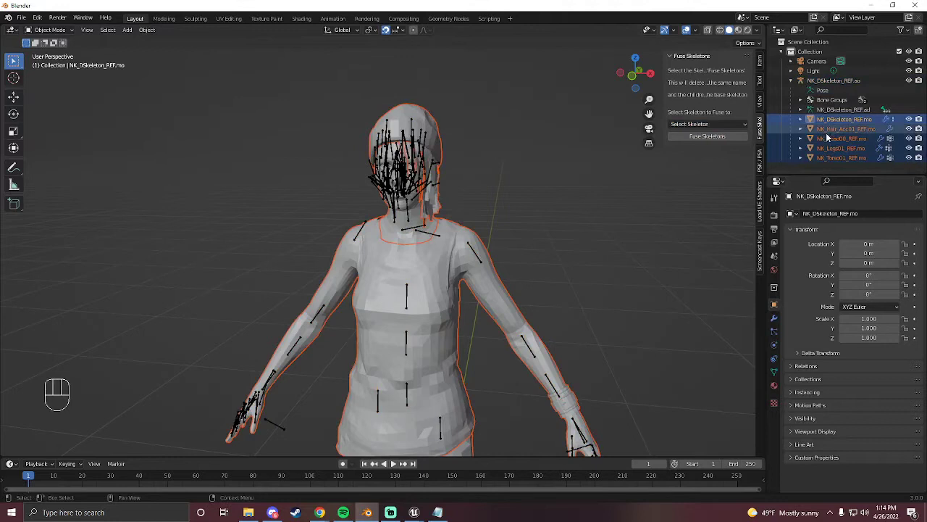
Bring up the object context menu for the survivor's body meshes.
{"action": "right_click", "coordinate": [506, 162]}
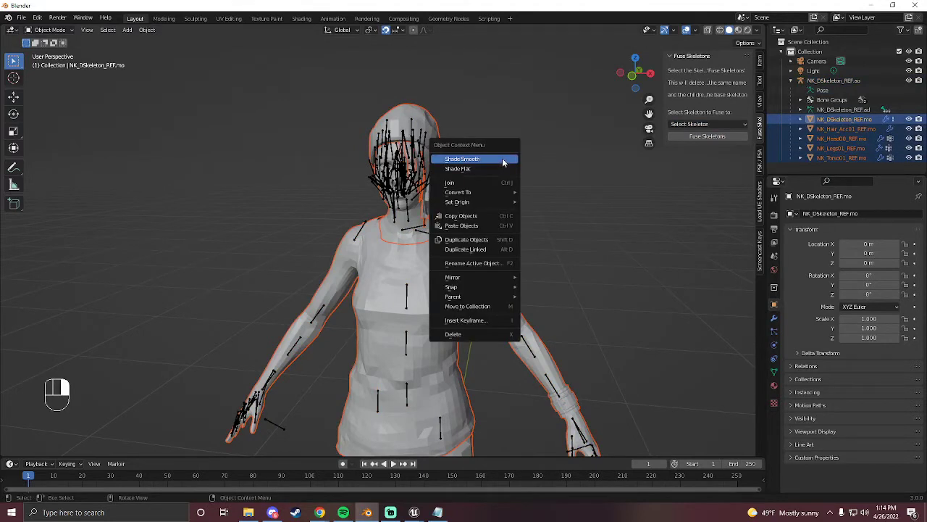
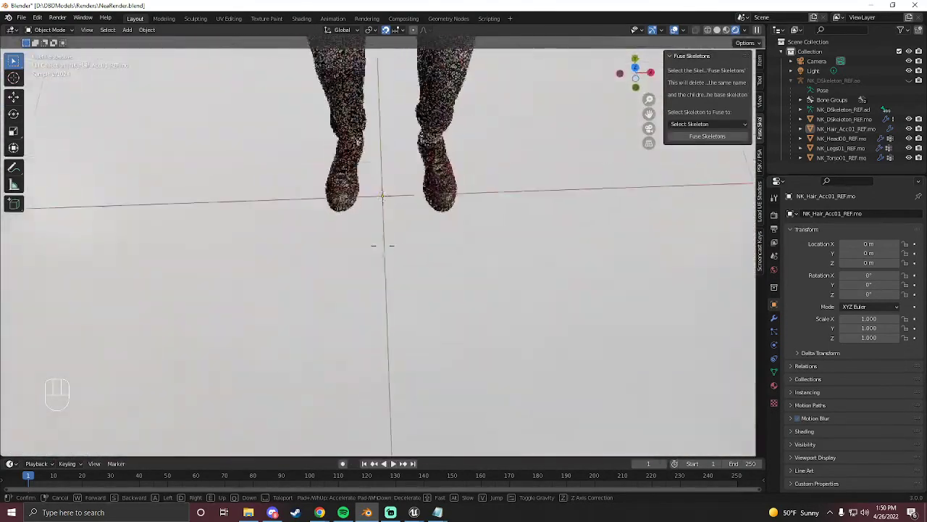
Switch to material preview and run the Fix Dead By Daylight animation operator on the skeleton.
{"action": "left_click", "coordinate": [730, 36]}
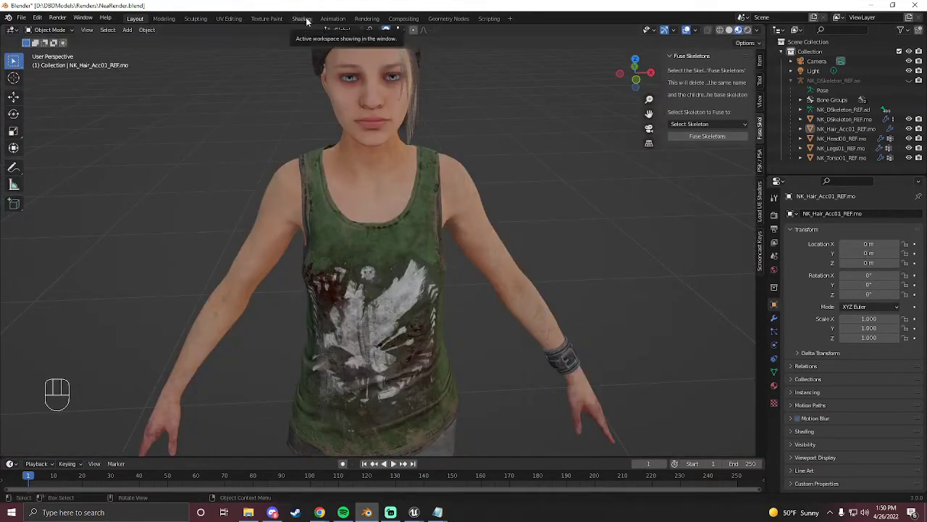
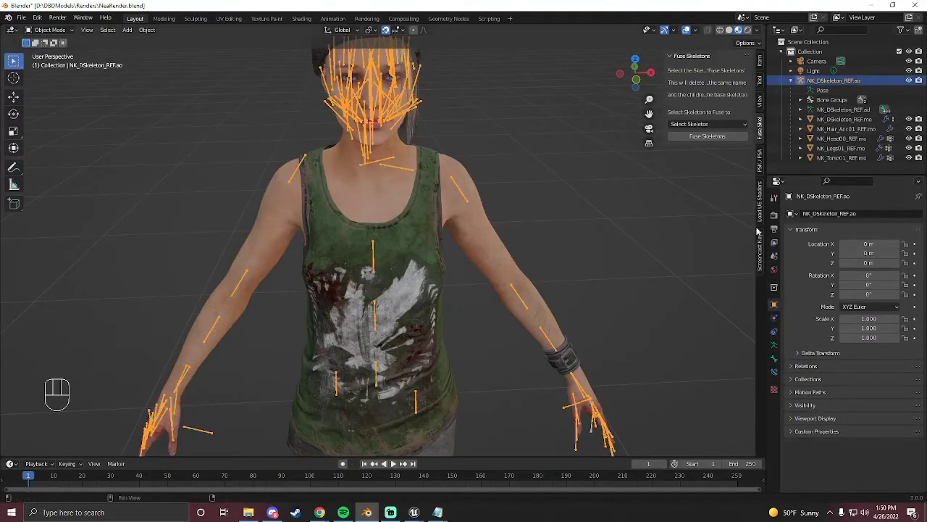
{"action": "left_click", "coordinate": [760, 169]}
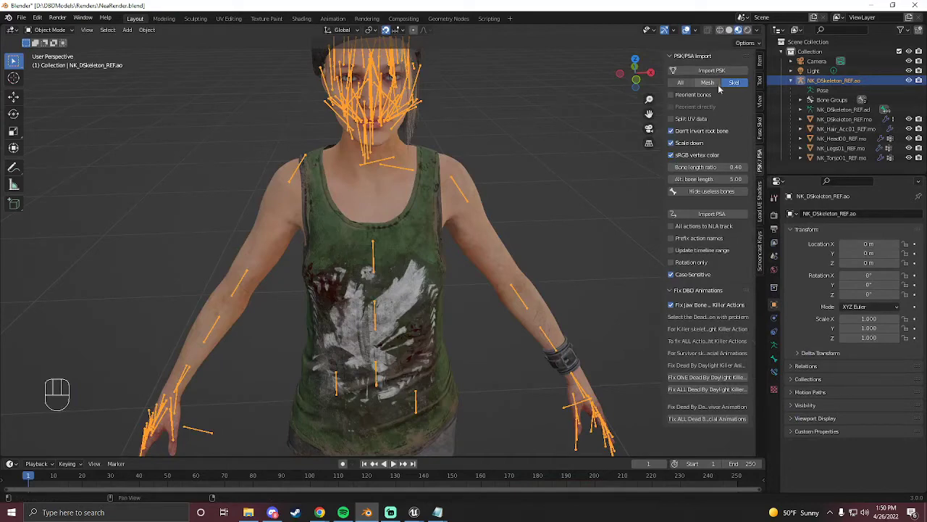
{"action": "left_click", "coordinate": [722, 215]}
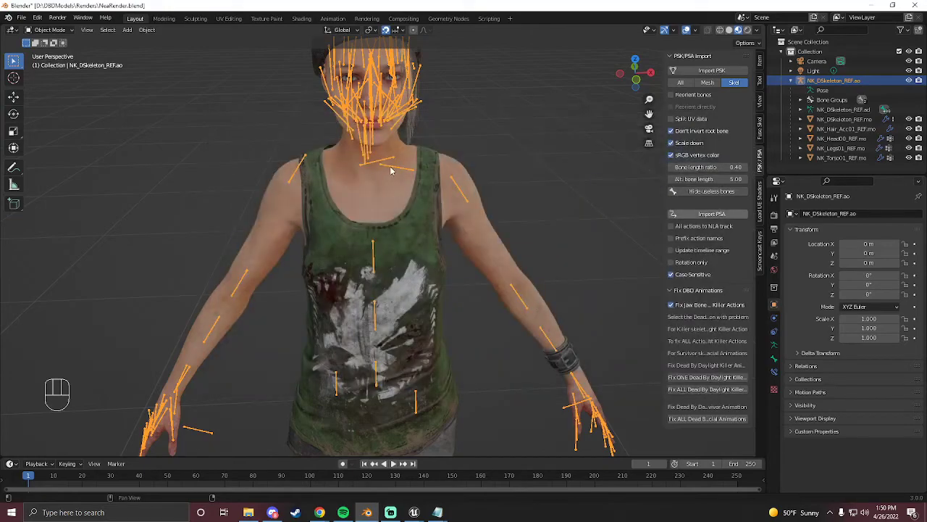
Zoom the view out so the survivor's head and shoulders fill the viewport.
{"action": "key", "text": "shift+`"}
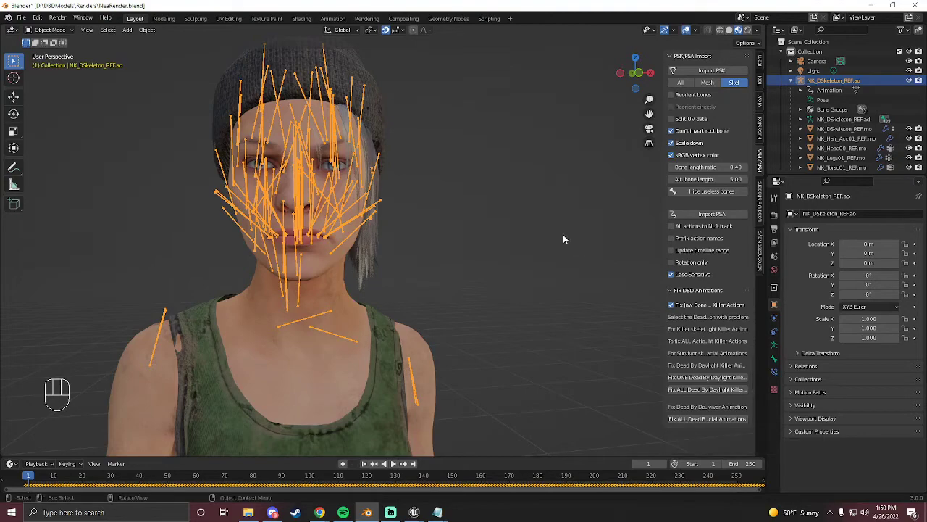
{"action": "key", "text": "shift+`"}
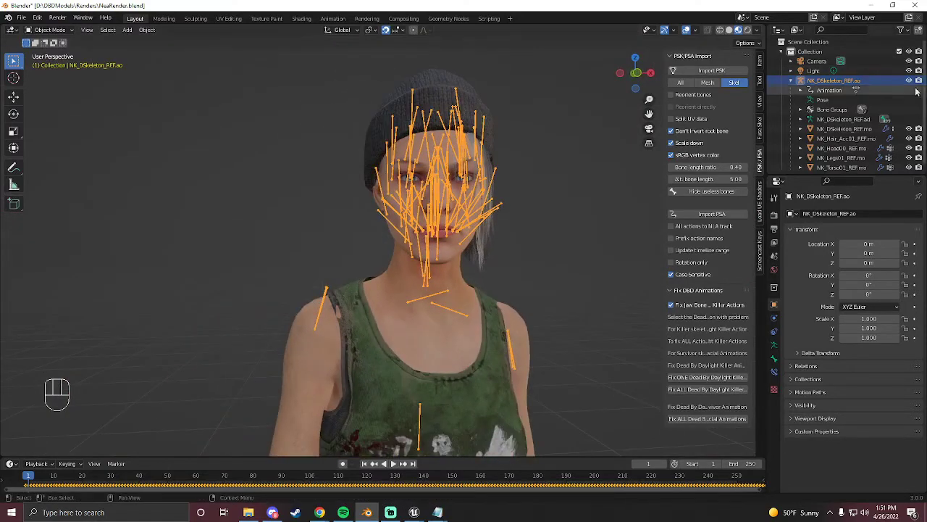
Switch to rendered preview, fly the view away from the character and delete the scene light.
{"action": "left_click", "coordinate": [912, 83]}
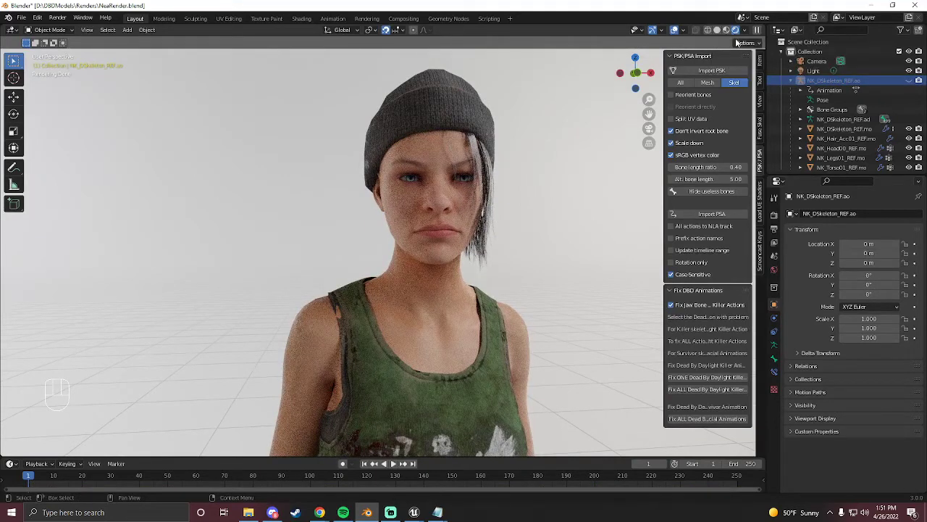
{"action": "key", "text": "shift+`"}
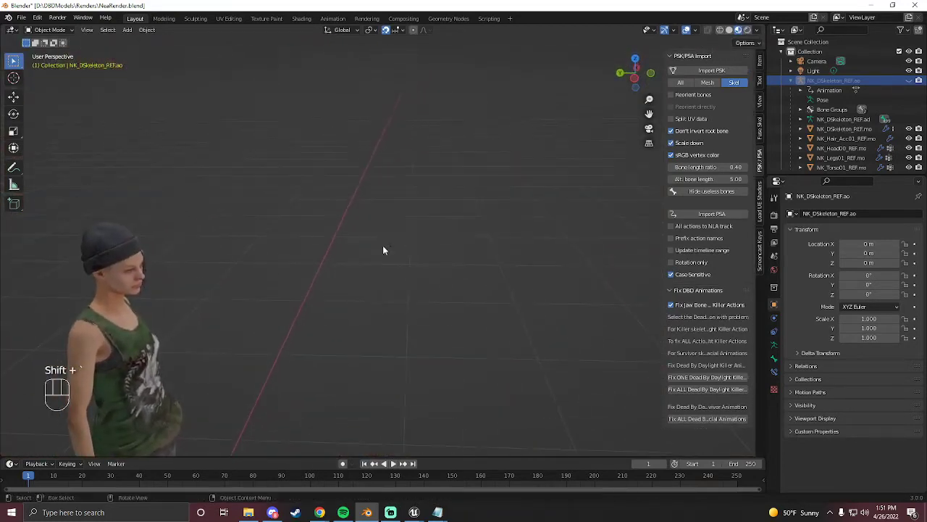
{"action": "key", "text": "shift+`"}
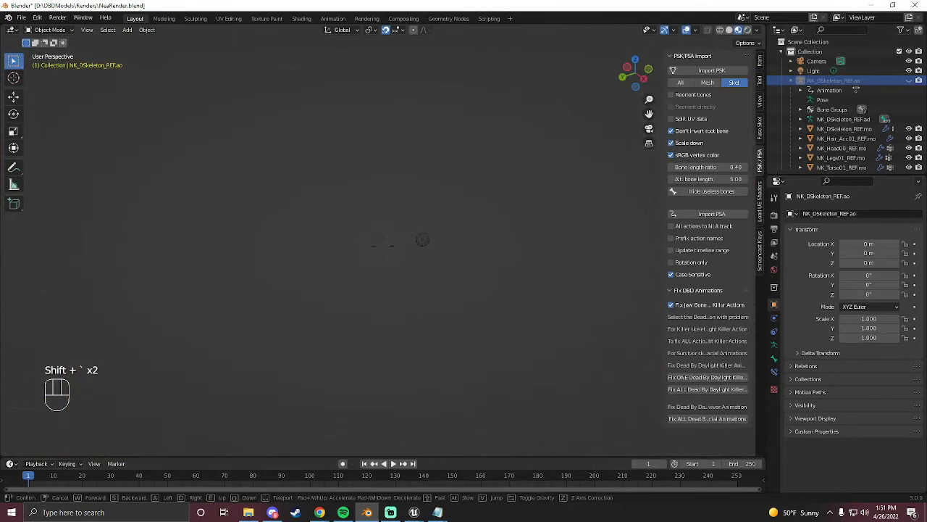
{"action": "left_click", "coordinate": [376, 220]}
{"action": "key", "text": "Delete"}
{"action": "key", "text": "shift+`"}
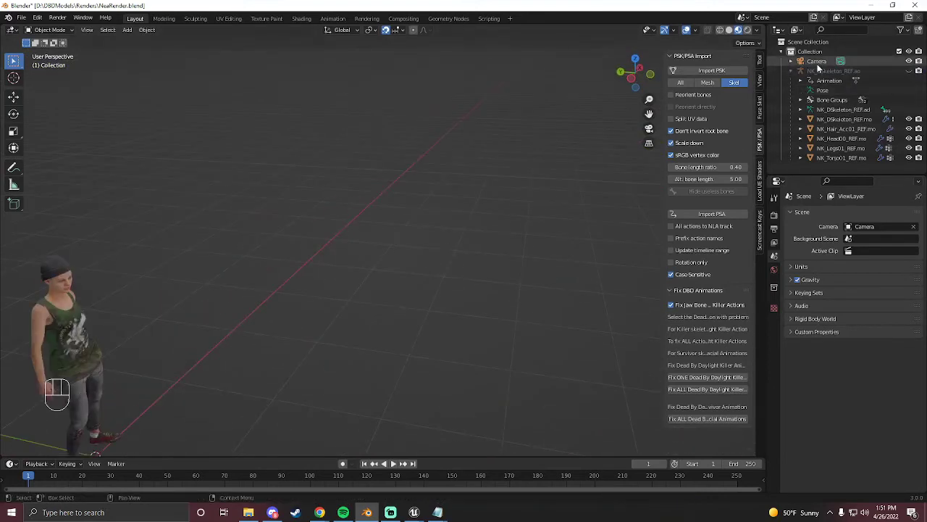
Delete the old Camera object and bring up the Add menu for a replacement.
{"action": "left_click", "coordinate": [819, 67]}
{"action": "key", "text": "shift+`"}
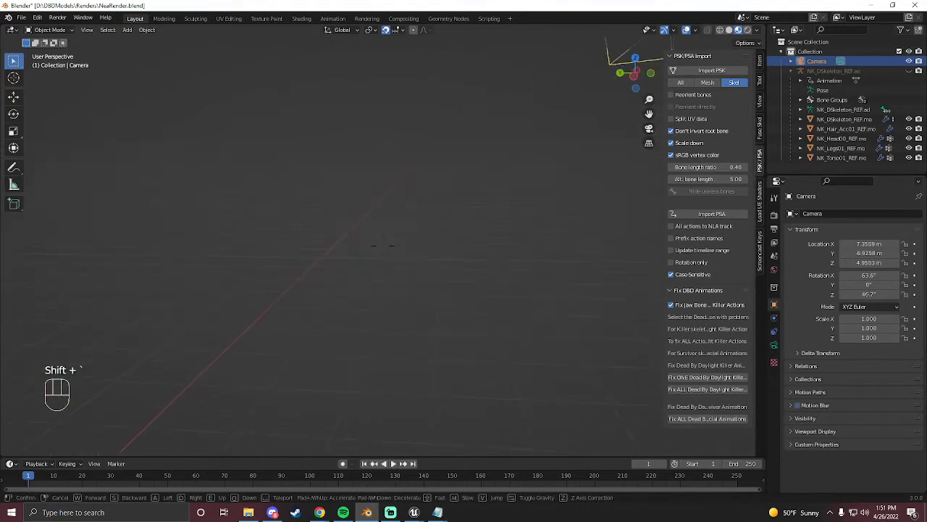
{"action": "key", "text": "Delete"}
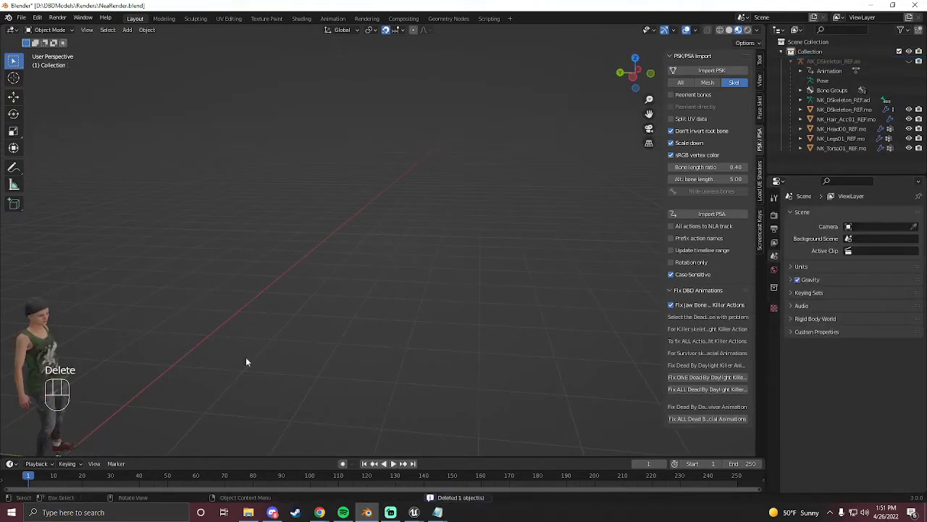
{"action": "key", "text": "shift+`"}
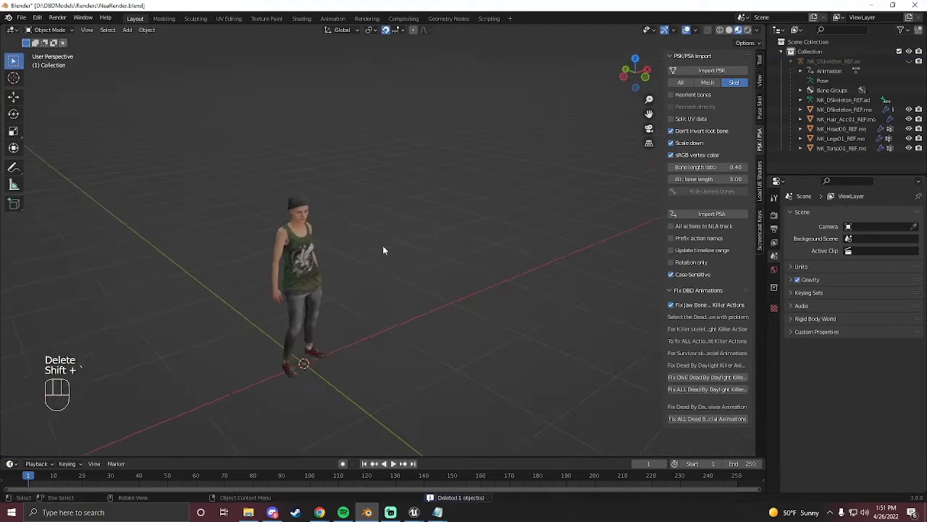
{"action": "key", "text": "shift+a"}
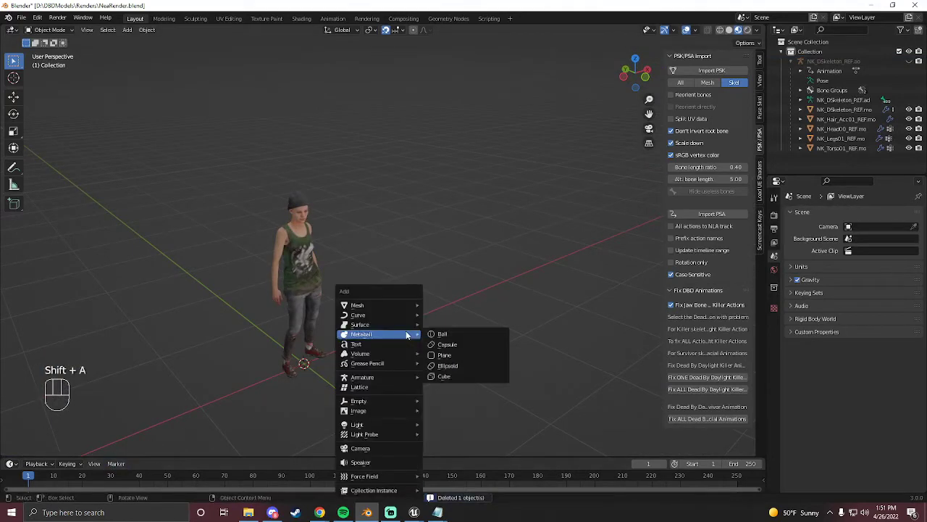
Add a new camera and raise it along Z to about chest height with snapping turned off.
{"action": "key", "text": "shift+`"}
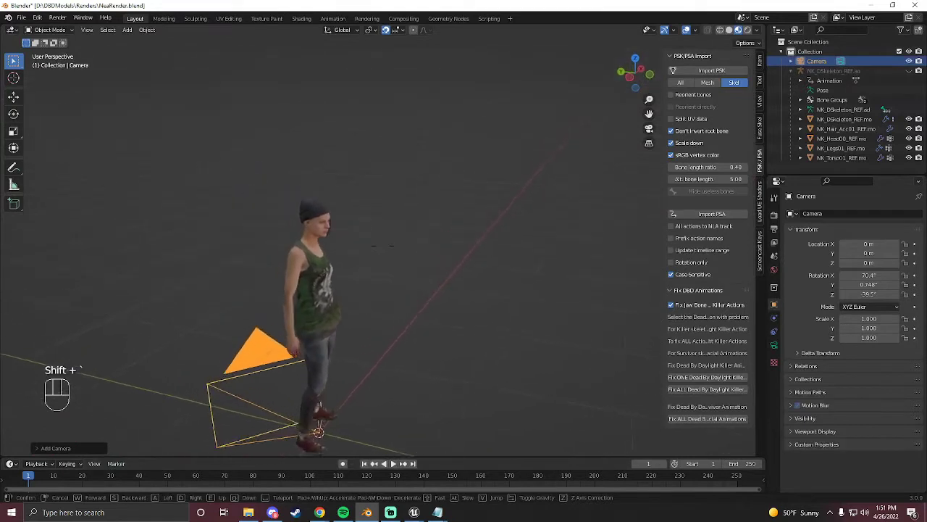
{"action": "key", "text": "g"}
{"action": "key", "text": "z"}
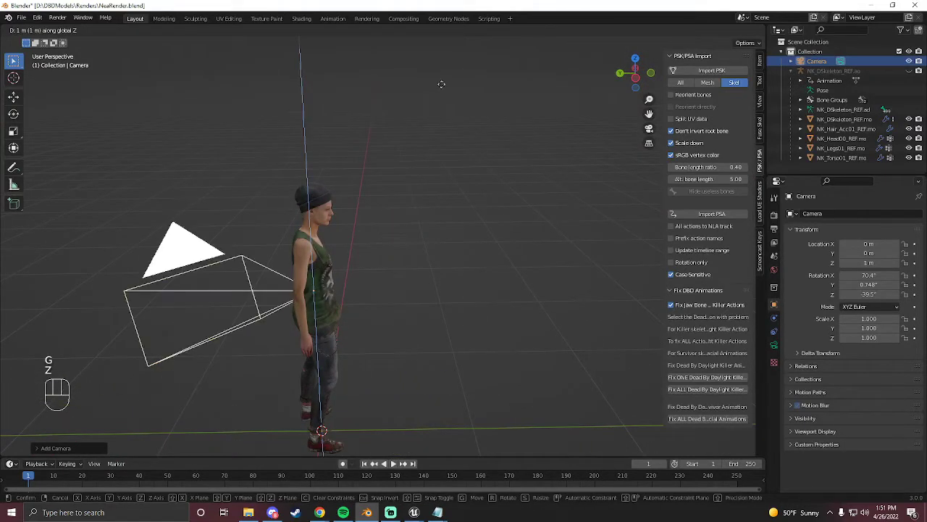
{"action": "left_click", "coordinate": [444, 77]}
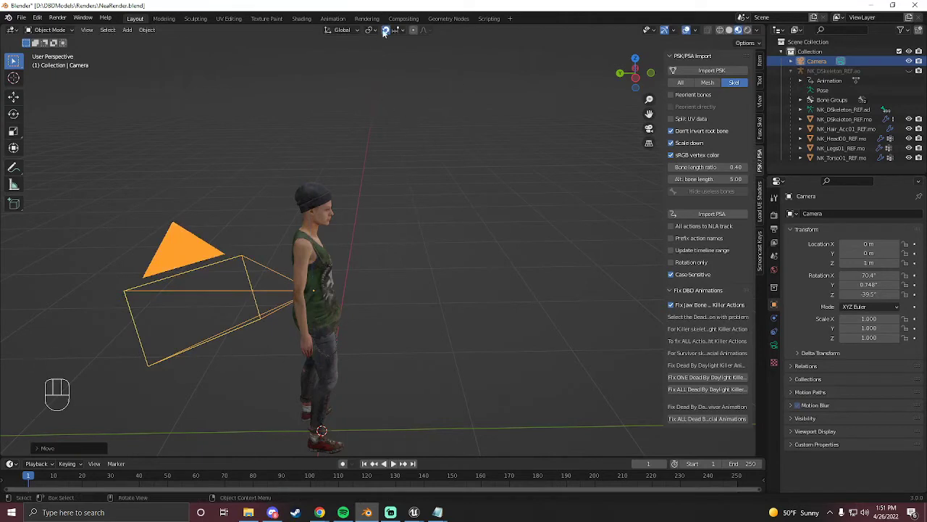
{"action": "left_click", "coordinate": [387, 34]}
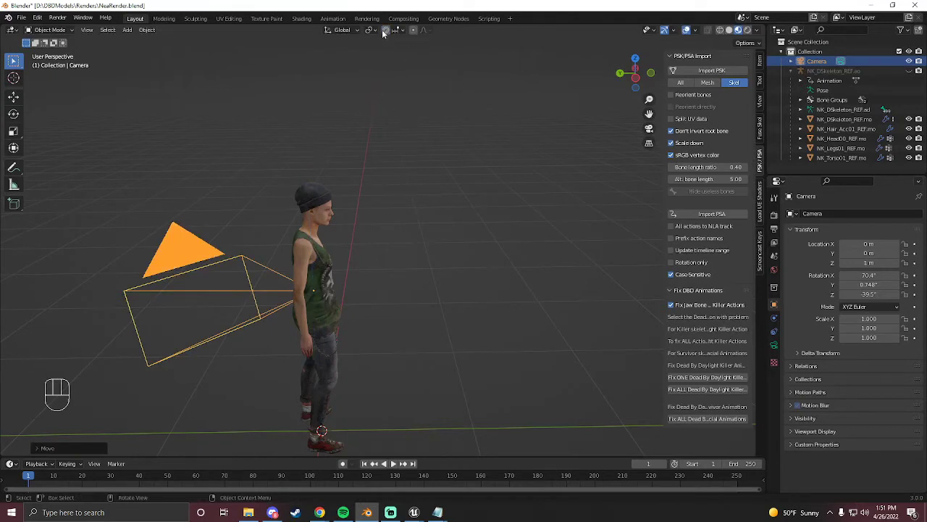
{"action": "key", "text": "g"}
{"action": "key", "text": "z"}
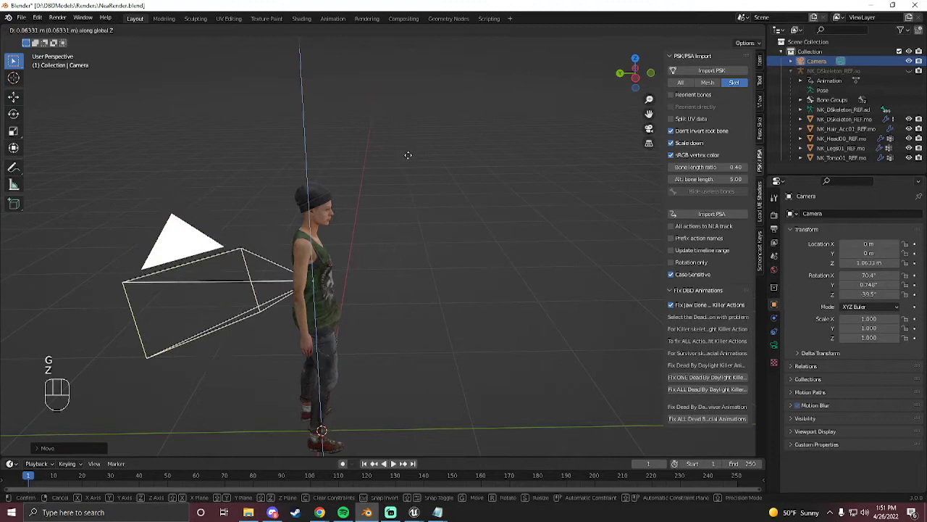
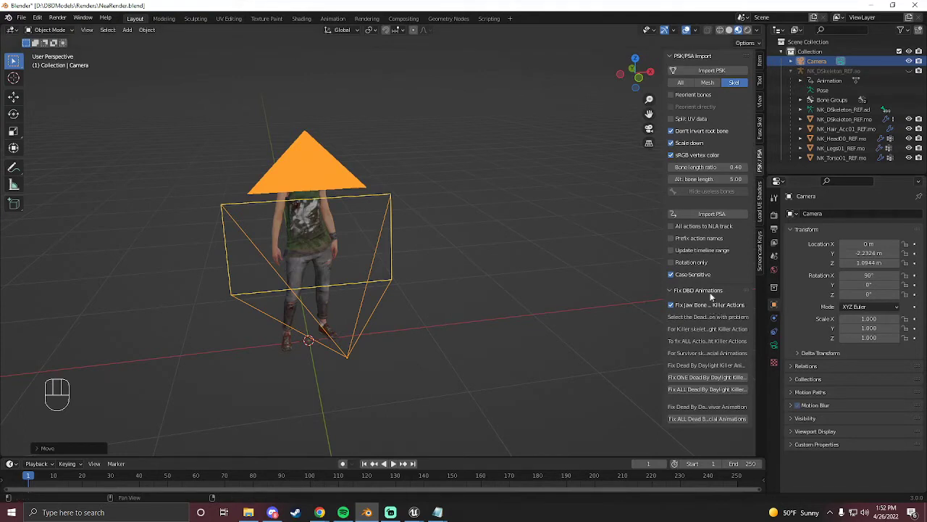
Give the camera an 85 mm lens and a 1080 x 1920 portrait output, then fly toward the camera.
{"action": "left_click", "coordinate": [775, 220]}
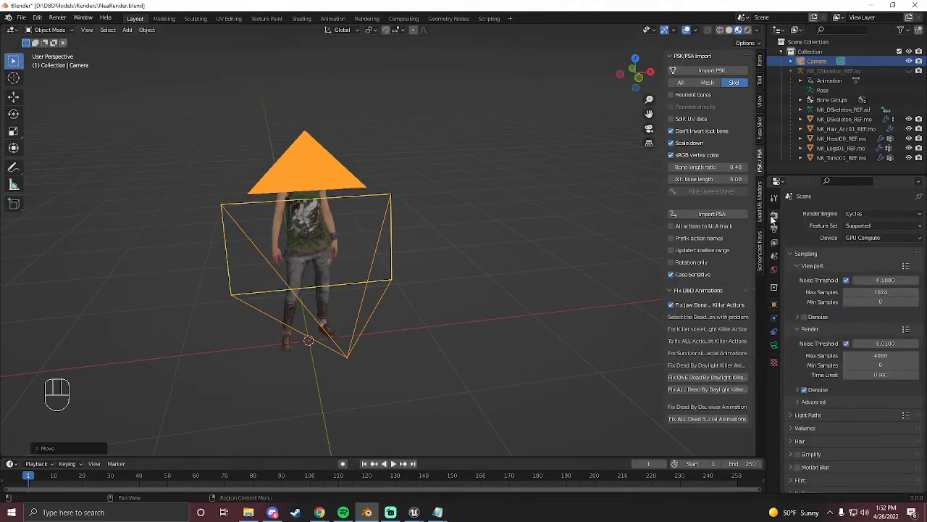
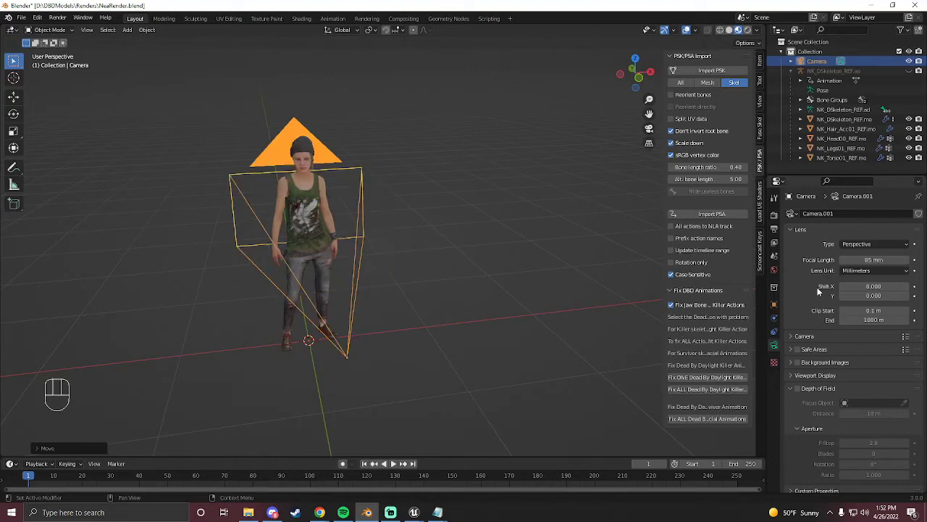
{"action": "key", "text": "shift+`"}
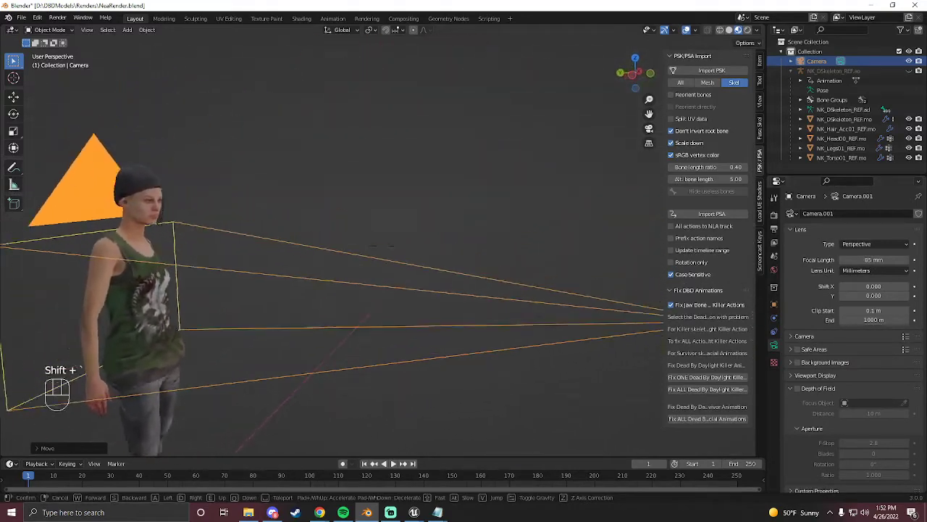
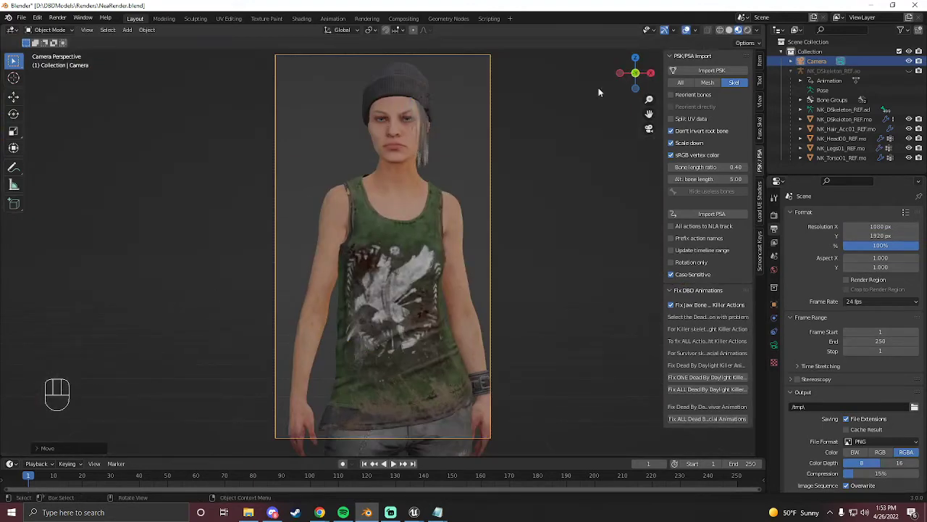
Enter camera view and adjust the camera's X and Z location to frame the survivor head to hips.
{"action": "key", "text": "KP_0"}
{"action": "key", "text": "KP_0"}
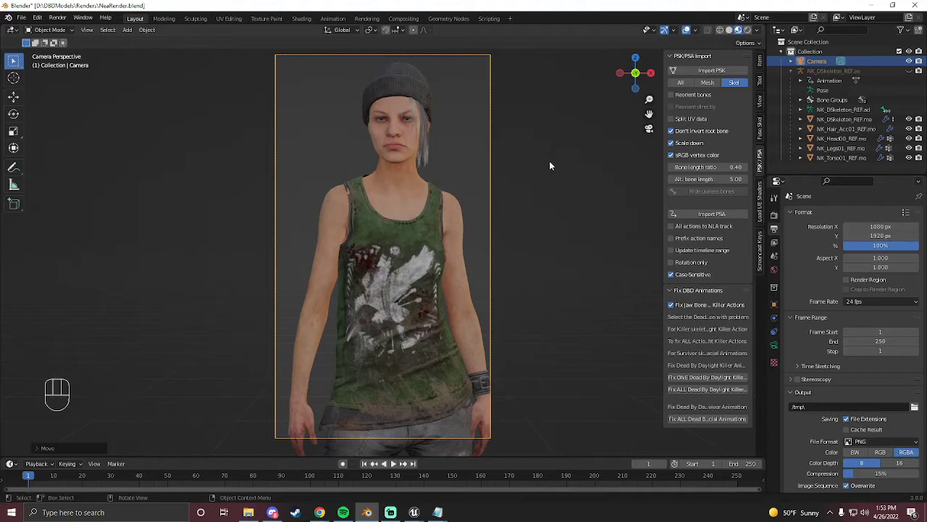
{"action": "key", "text": "g"}
{"action": "key", "text": "x"}
{"action": "right_click", "coordinate": [552, 163]}
{"action": "left_click", "coordinate": [776, 313]}
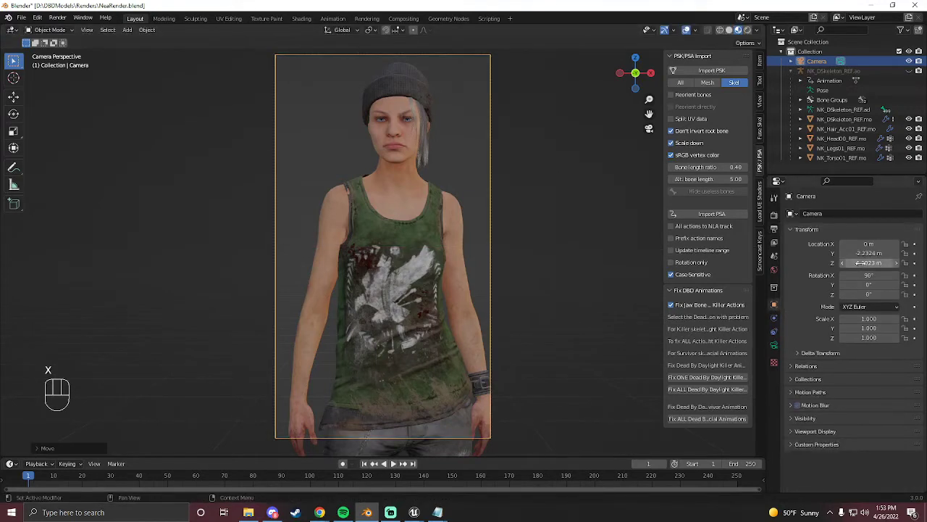
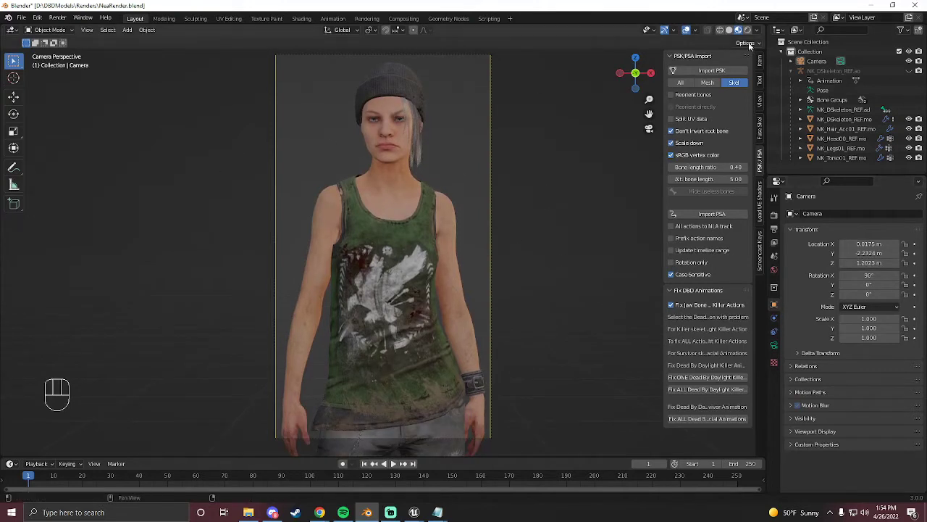
Switch the viewport shading to rendered preview.
{"action": "left_click", "coordinate": [752, 36]}
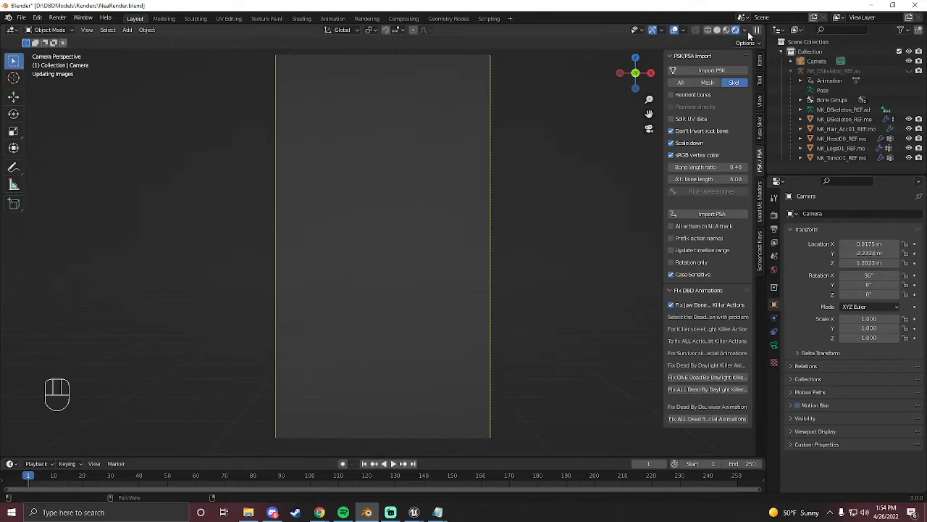
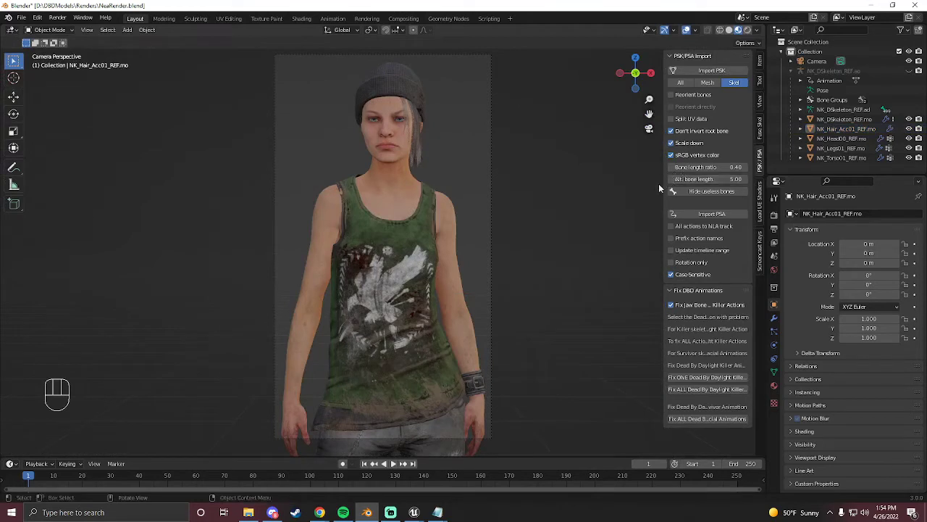
Review the Cycles GPU Compute sampling settings in Render Properties.
{"action": "left_click", "coordinate": [780, 213]}
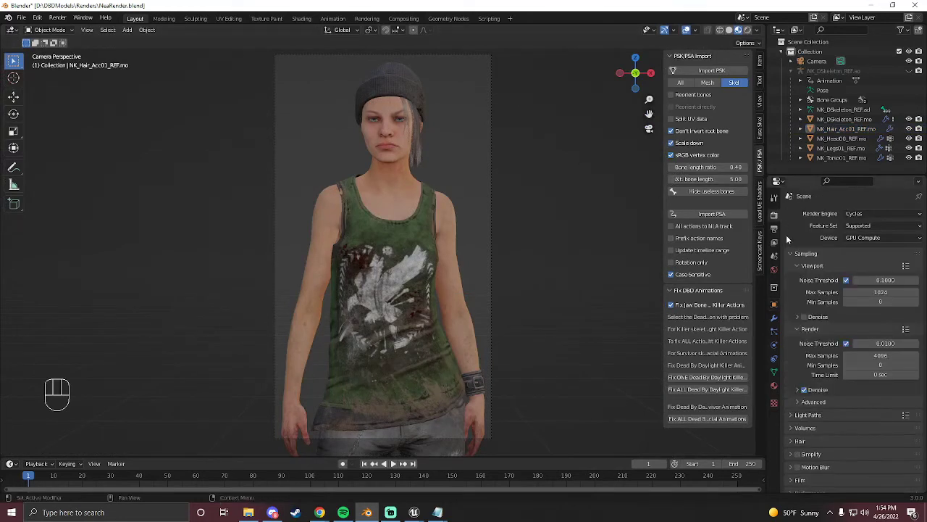
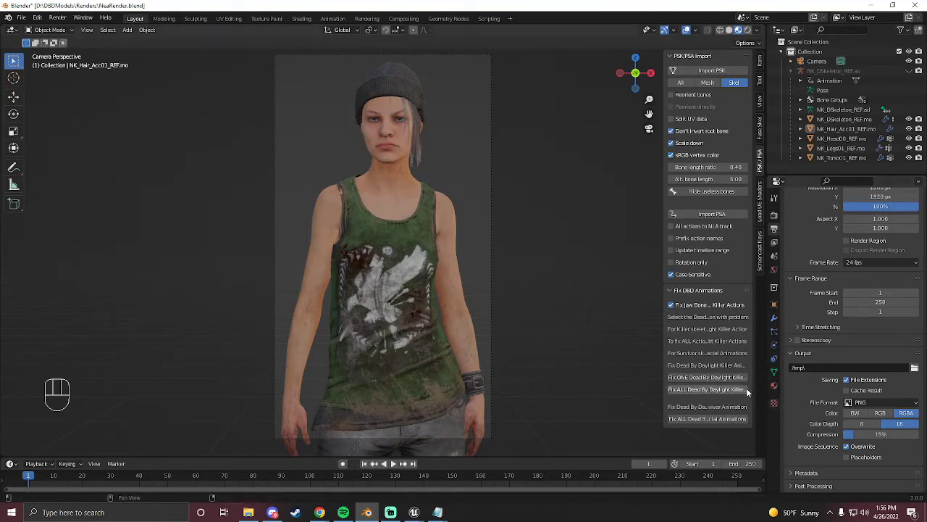
Show the UE shader custom denoising setup tools and the view layer's render passes.
{"action": "left_click", "coordinate": [763, 212]}
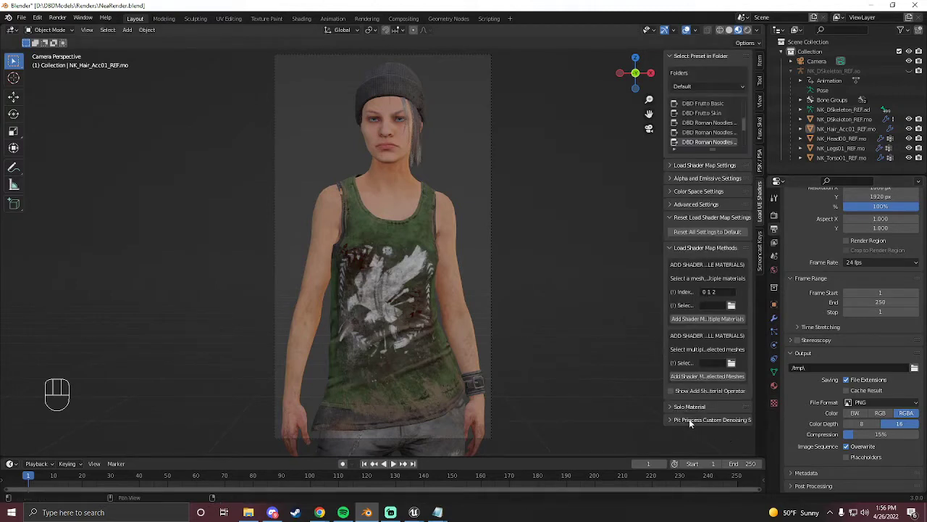
{"action": "left_click", "coordinate": [694, 423]}
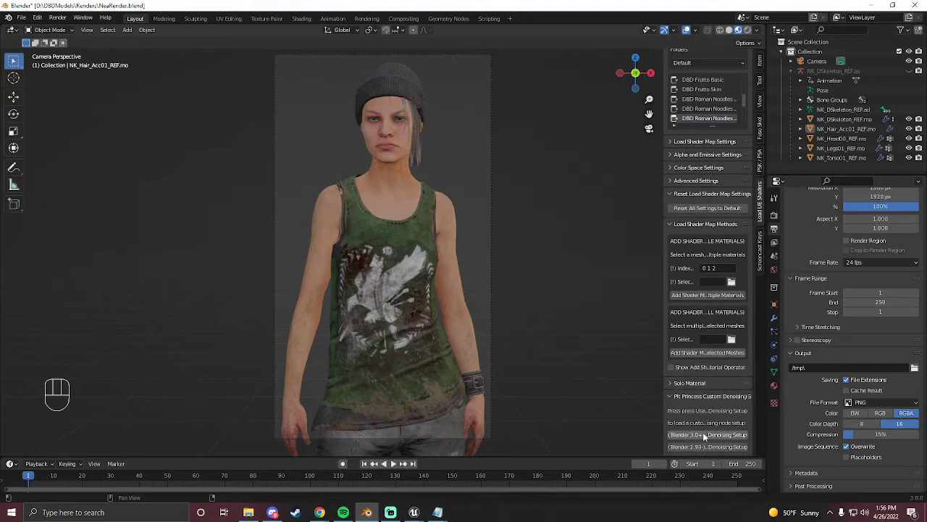
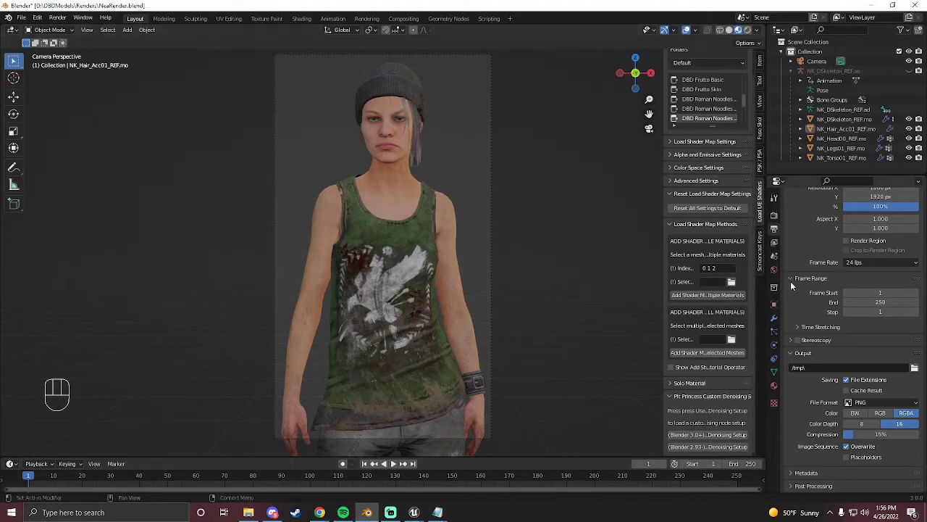
{"action": "left_click", "coordinate": [781, 246]}
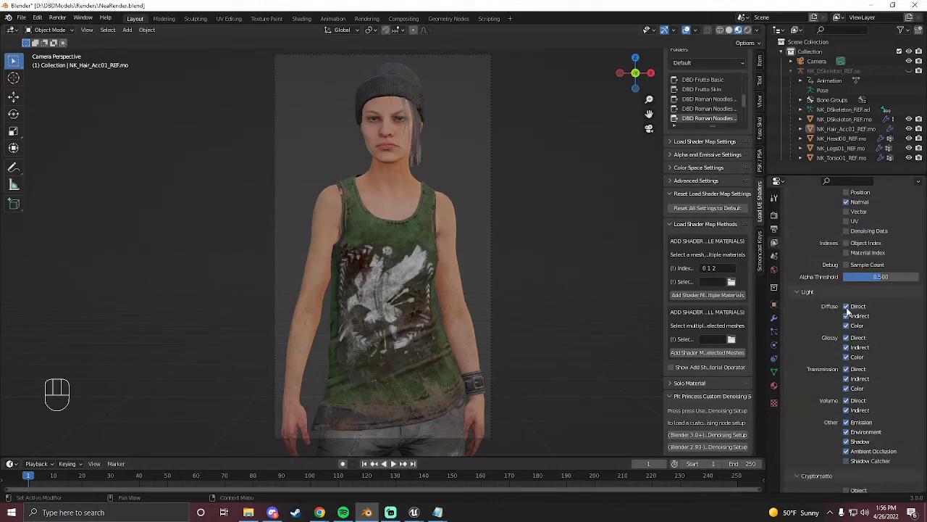
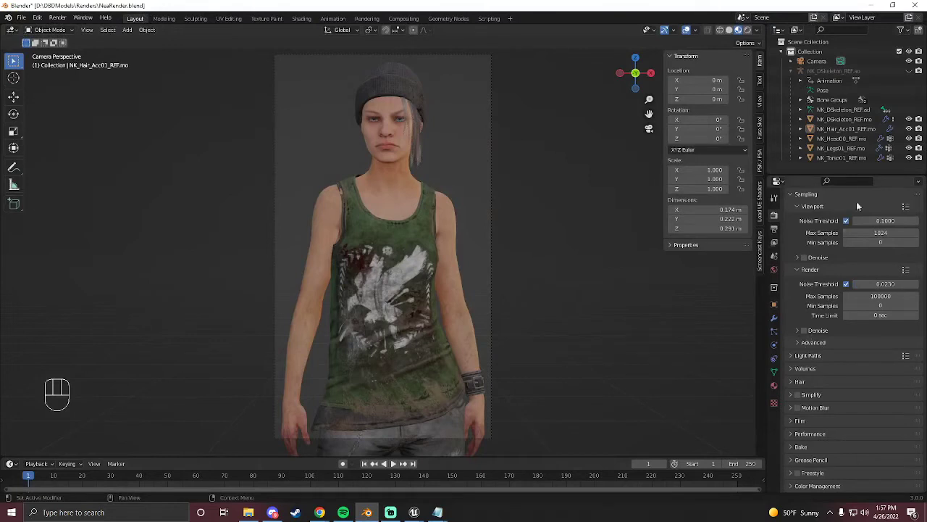
Reveal the Light Paths max bounce settings below the advanced sampling options.
{"action": "left_click", "coordinate": [808, 344]}
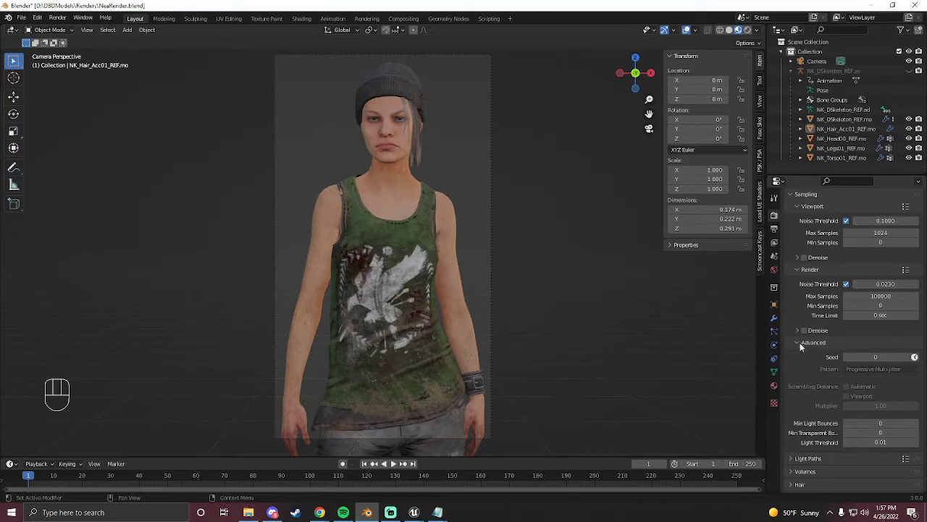
{"action": "left_click", "coordinate": [802, 347]}
{"action": "left_click", "coordinate": [794, 361]}
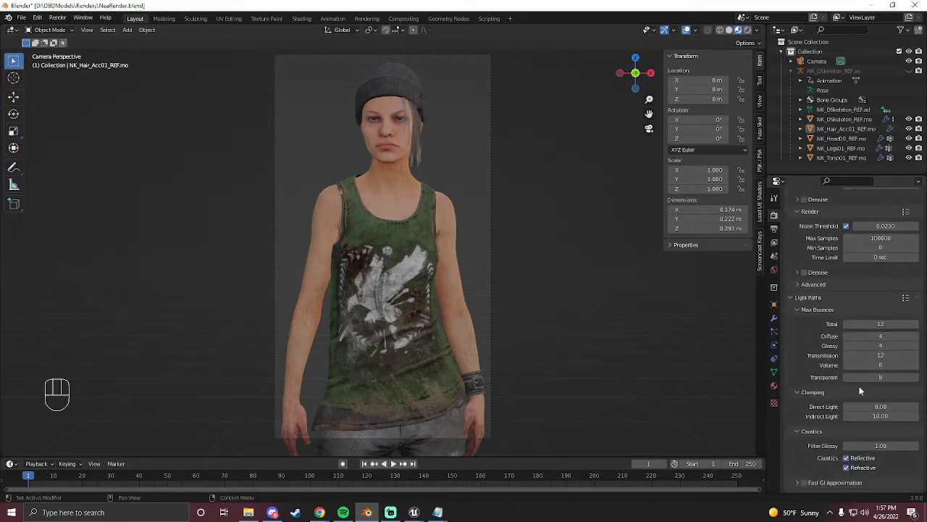
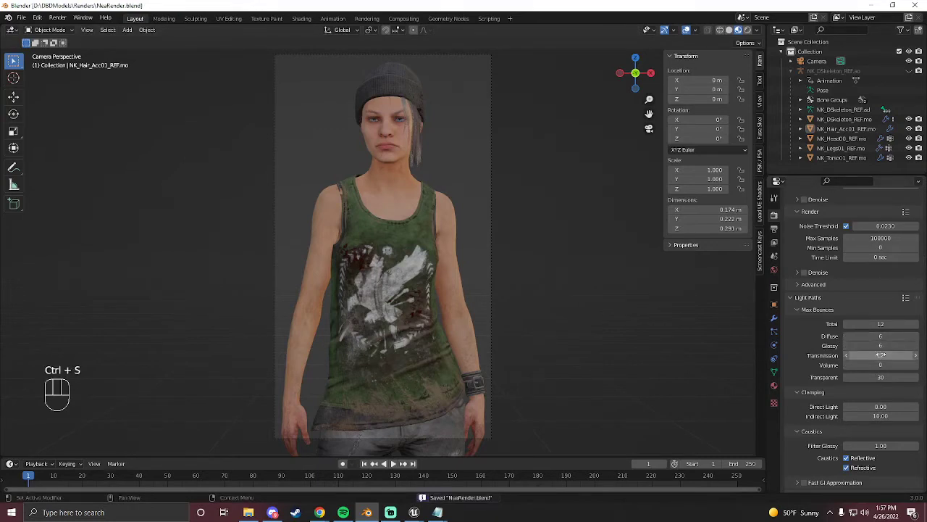
Raise diffuse and glossy bounces to 7 with transparent 30, saving NeaRender.blend after each.
{"action": "double_click", "coordinate": [923, 328]}
{"action": "key", "text": "ctrl+s"}
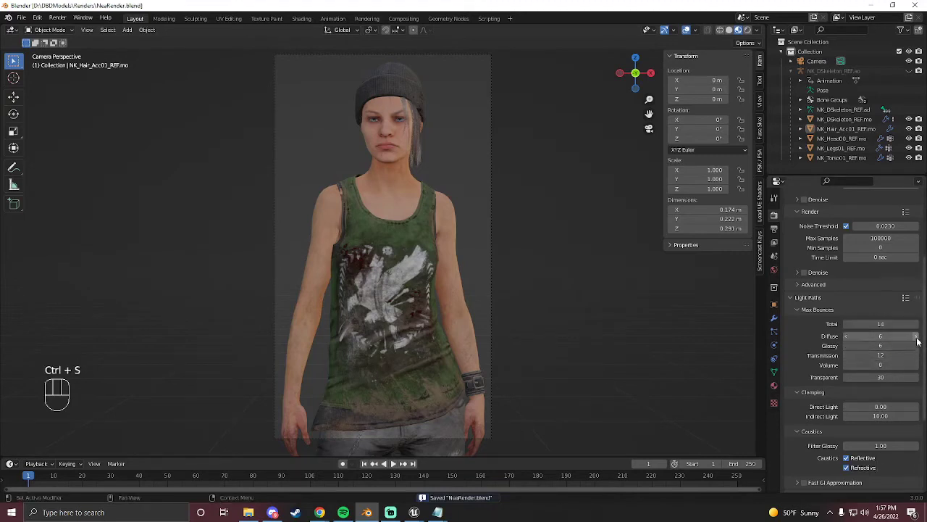
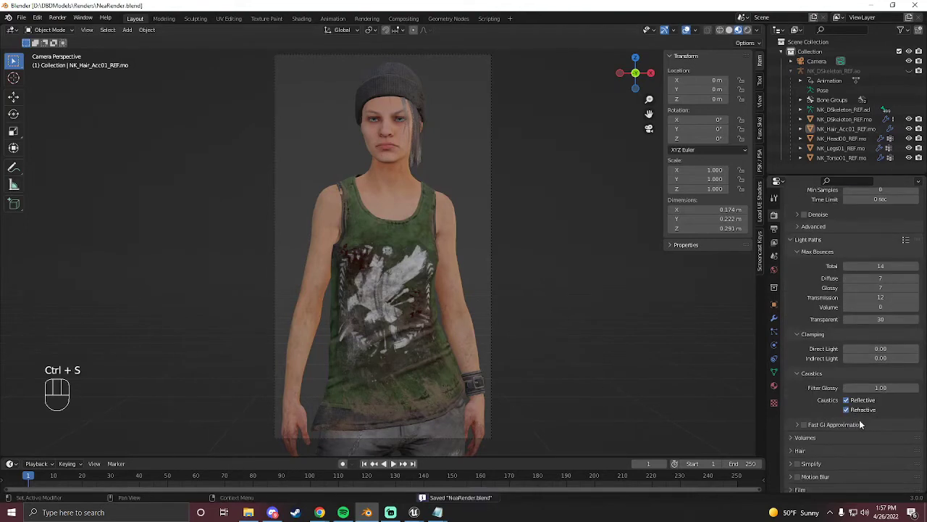
{"action": "double_click", "coordinate": [848, 346]}
{"action": "key", "text": "ctrl+s"}
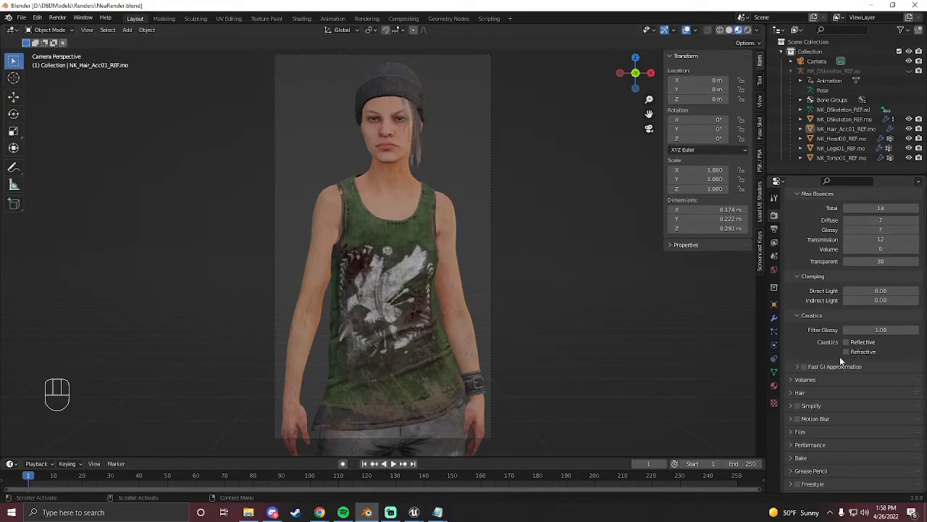
Enable Film Transparent so the render leaves out the world background.
{"action": "left_click", "coordinate": [795, 369]}
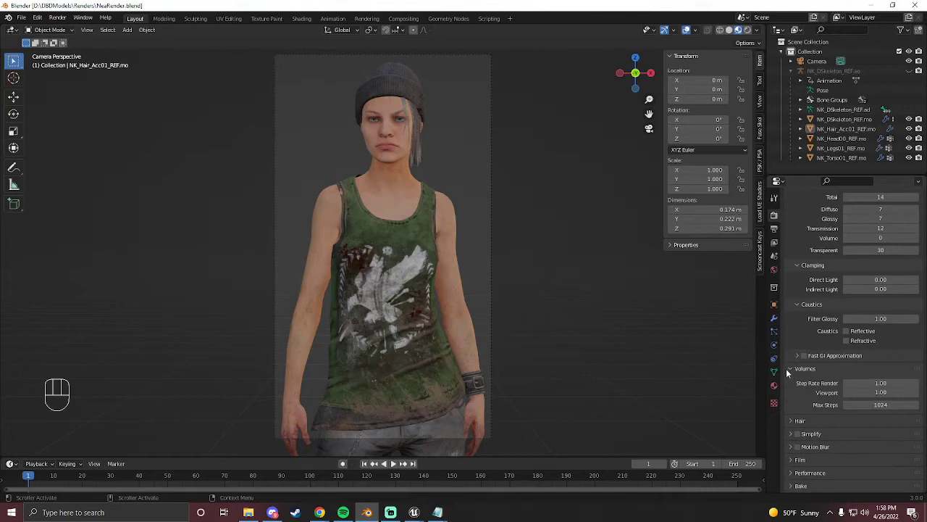
{"action": "left_click", "coordinate": [791, 371]}
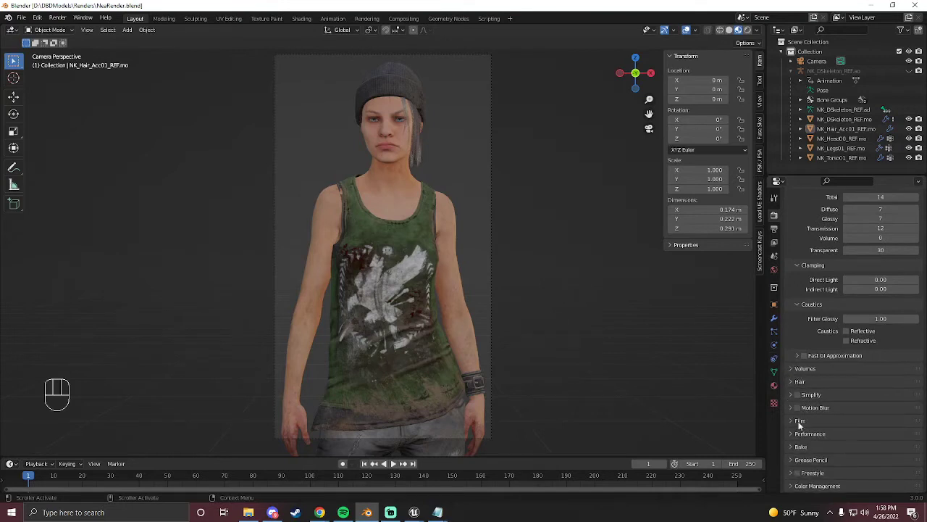
{"action": "left_click", "coordinate": [805, 424]}
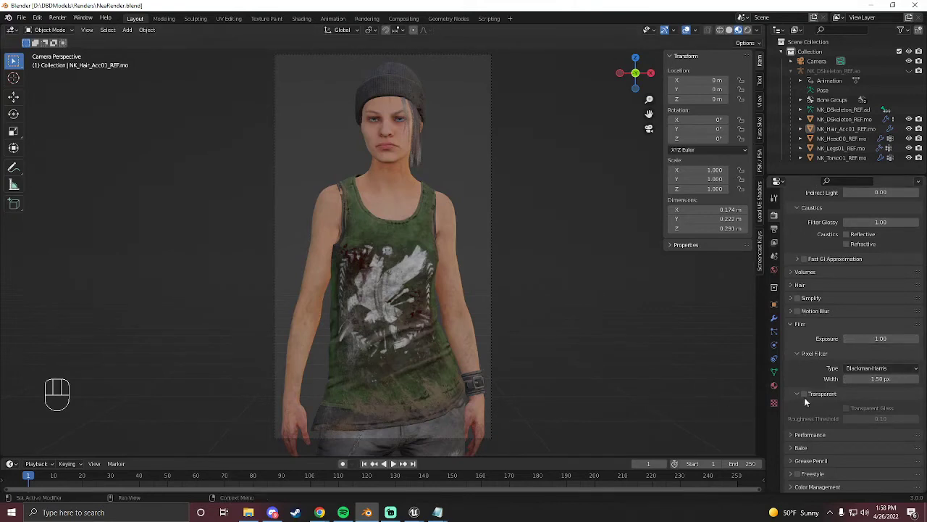
{"action": "left_click", "coordinate": [805, 399]}
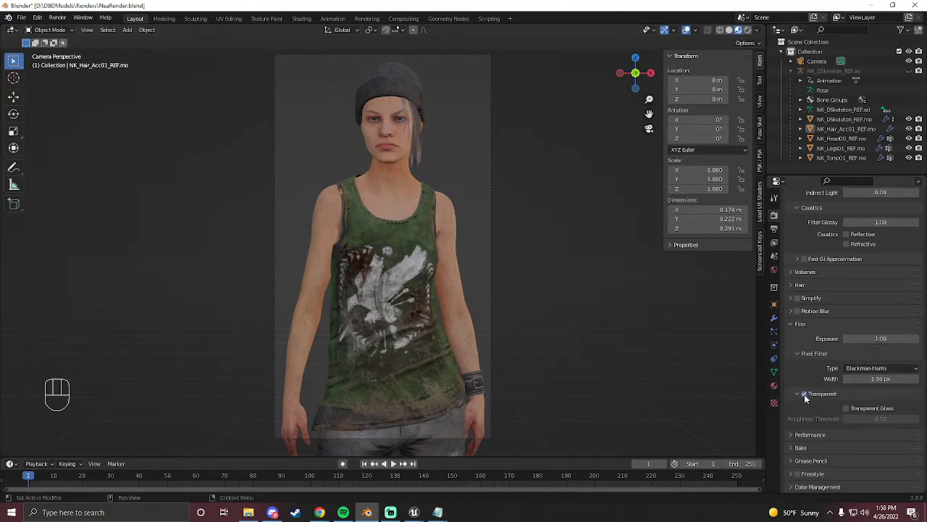
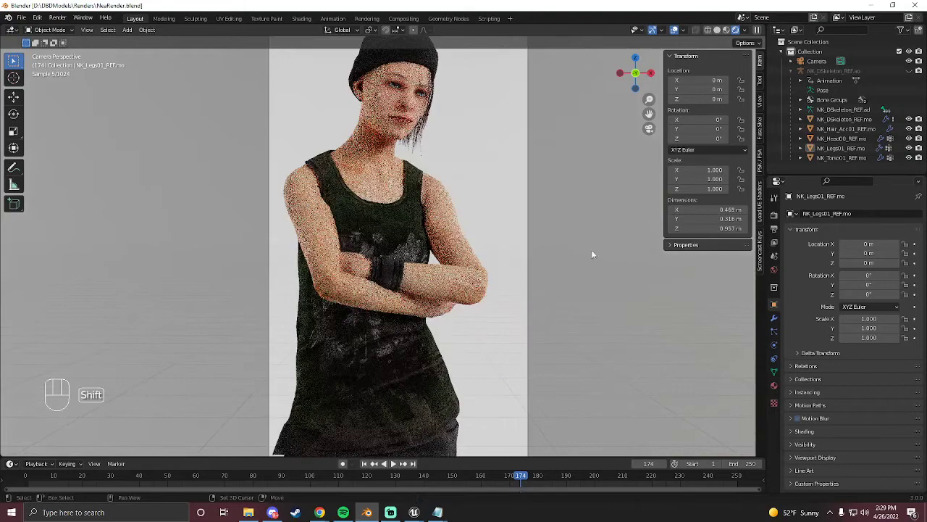
Browse the render settings panels in Render Properties.
{"action": "middle_click", "coordinate": [596, 257]}
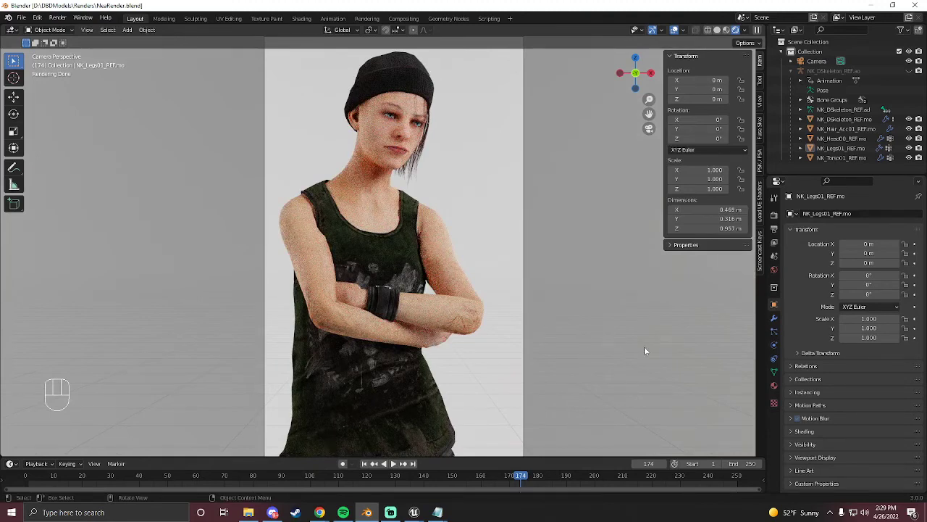
{"action": "left_click", "coordinate": [776, 213]}
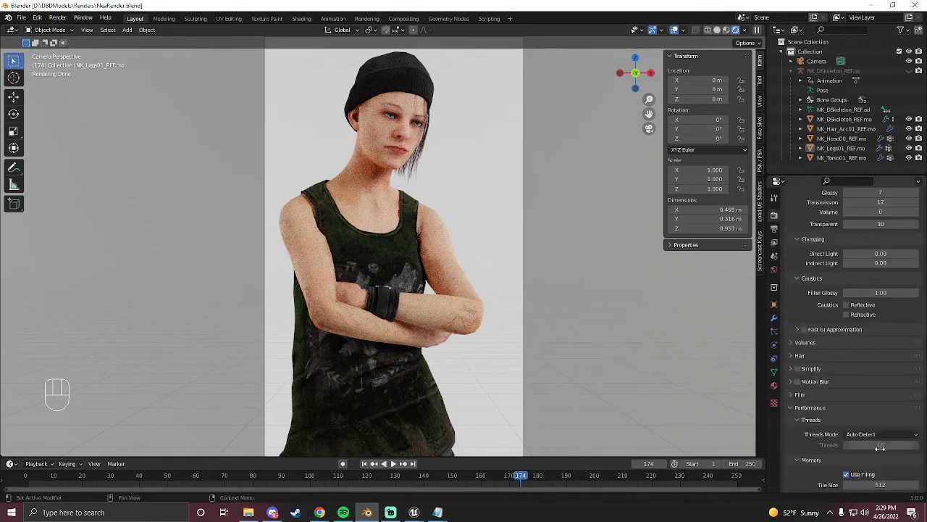
{"action": "left_click", "coordinate": [866, 457]}
{"action": "left_click", "coordinate": [854, 458]}
{"action": "left_click", "coordinate": [790, 303]}
Enable Film Transparent so the rendered preview shows a transparent backdrop.
{"action": "left_click", "coordinate": [815, 370]}
{"action": "left_click", "coordinate": [808, 372]}
{"action": "left_click", "coordinate": [801, 370]}
{"action": "left_click", "coordinate": [652, 251]}
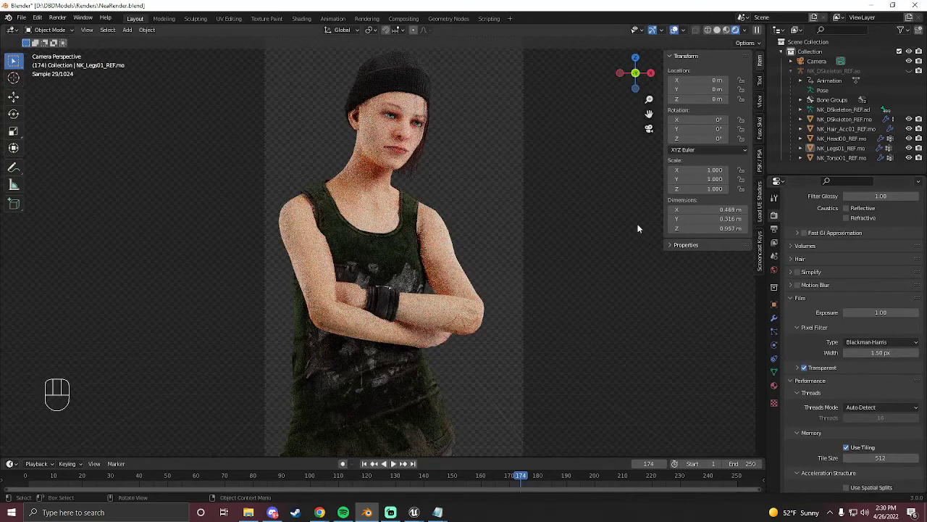
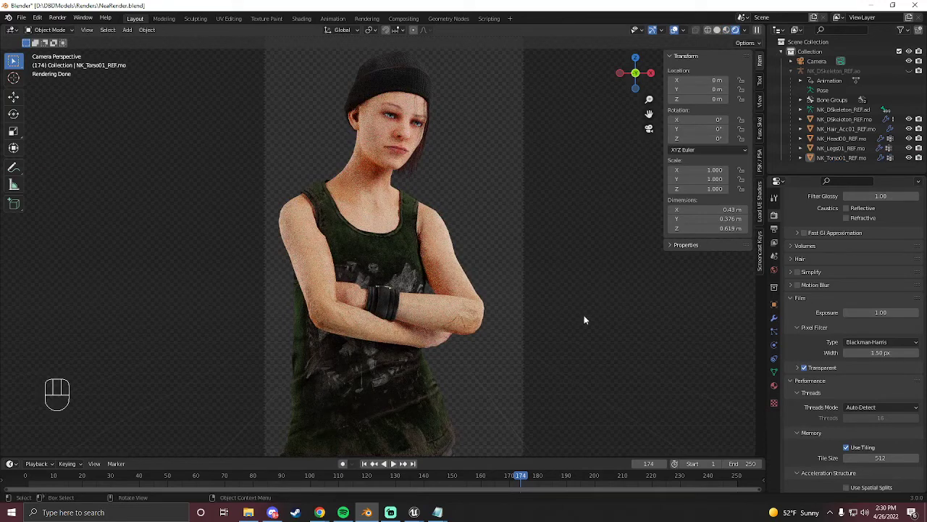
Add a Subdivision Surface modifier to NK_Legs01 with viewport level 1 and render level 2.
{"action": "left_click", "coordinate": [585, 319]}
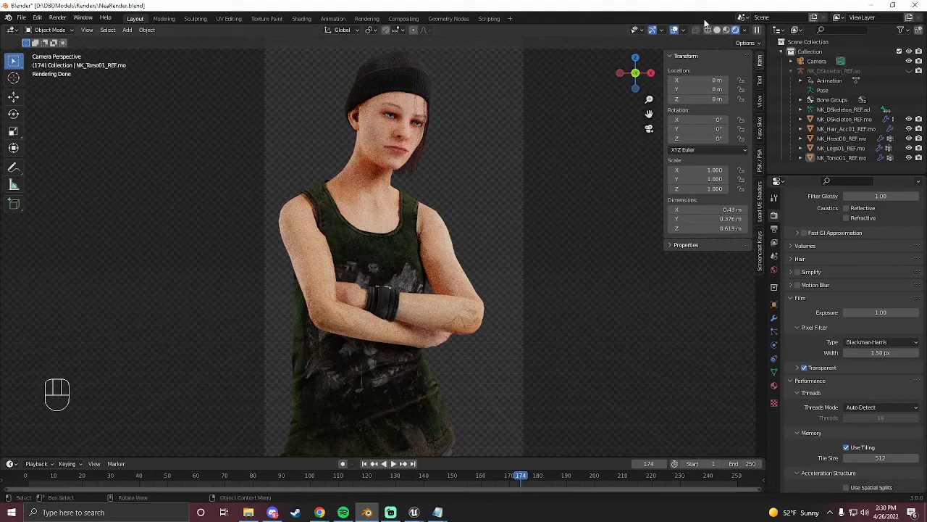
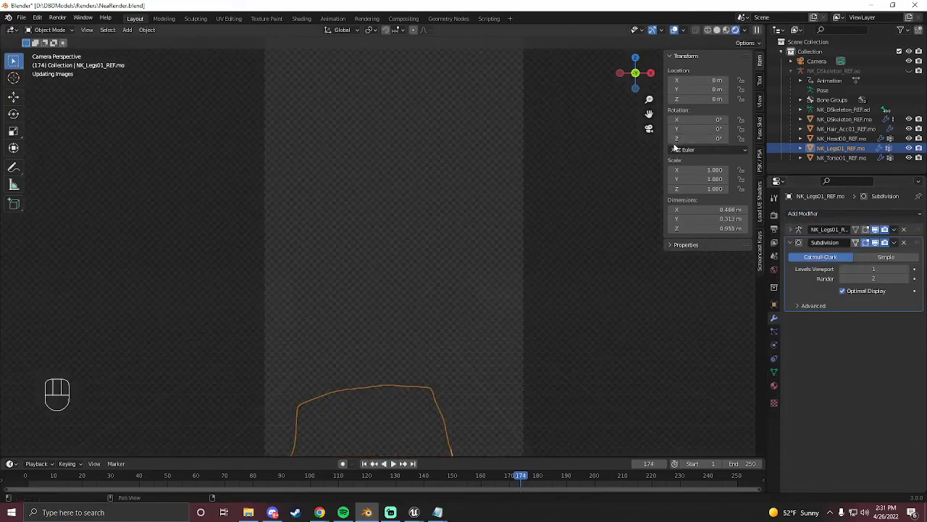
{"action": "left_click", "coordinate": [618, 228]}
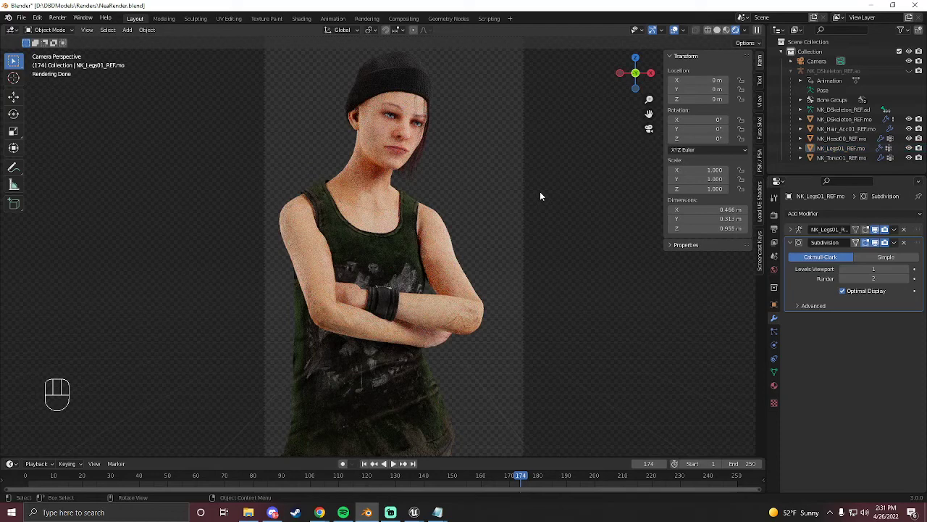
{"action": "left_click", "coordinate": [623, 224]}
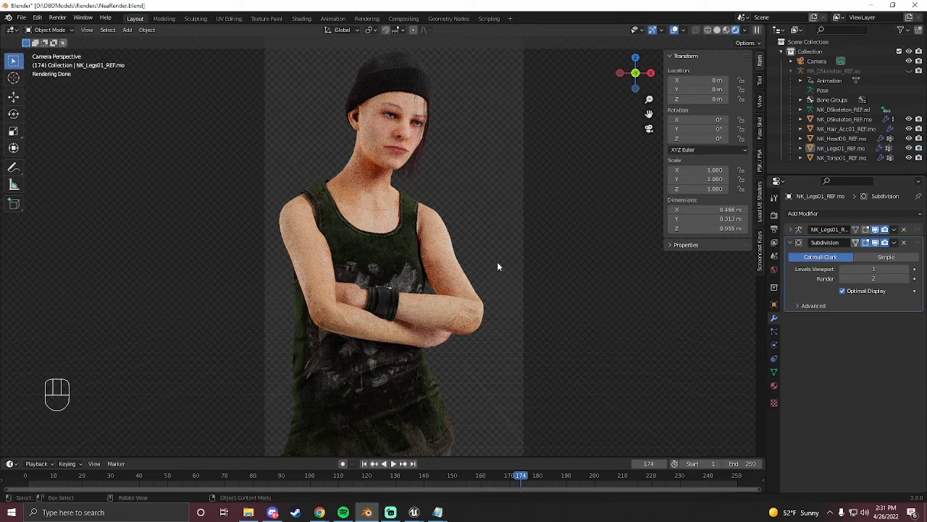
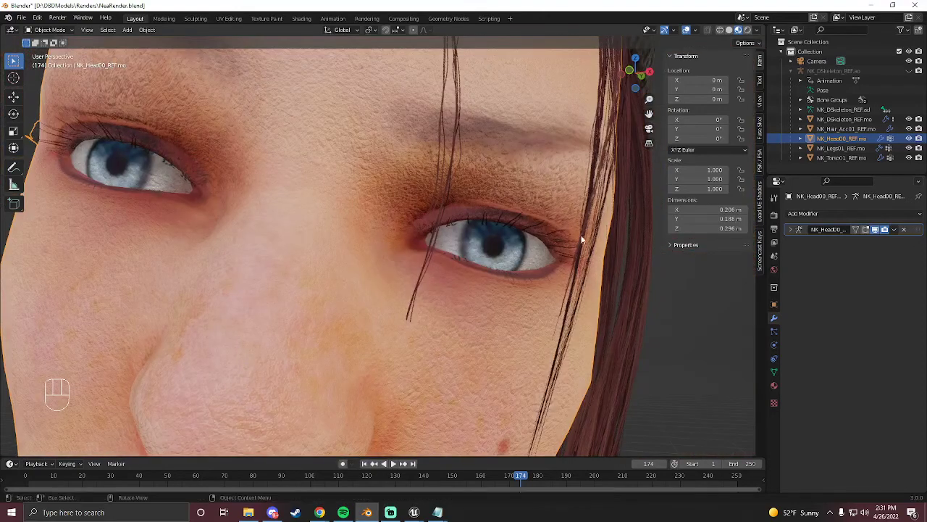
Show the head mesh's material slots with MI_NKHead00 in Material Properties.
{"action": "left_click", "coordinate": [777, 275]}
{"action": "left_click", "coordinate": [778, 390]}
{"action": "left_click", "coordinate": [853, 241]}
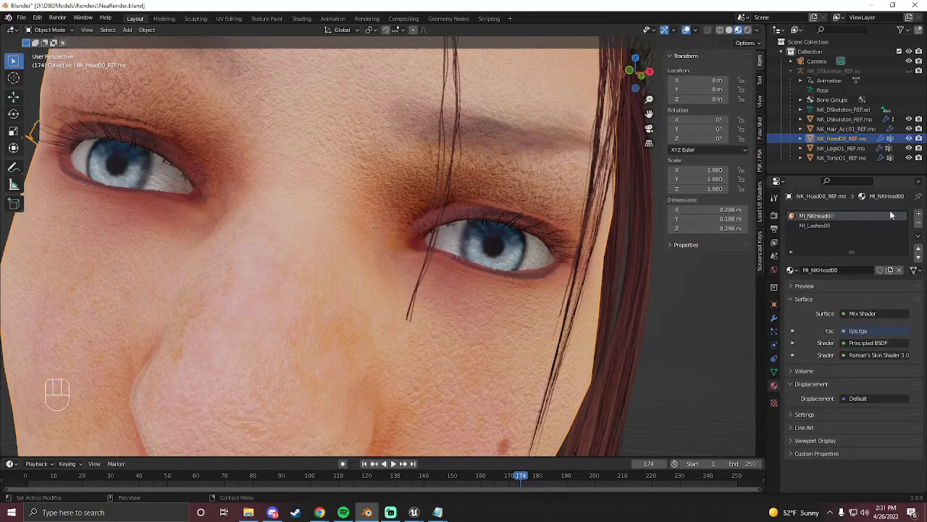
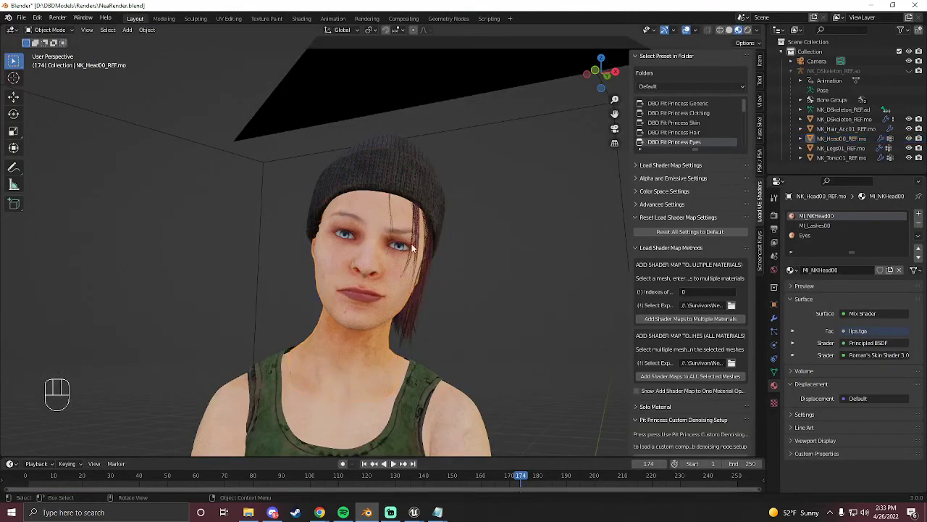
Fly in to the face and, in Edit Mode, select the connected eyeball geometry with L.
{"action": "key", "text": "shift+`"}
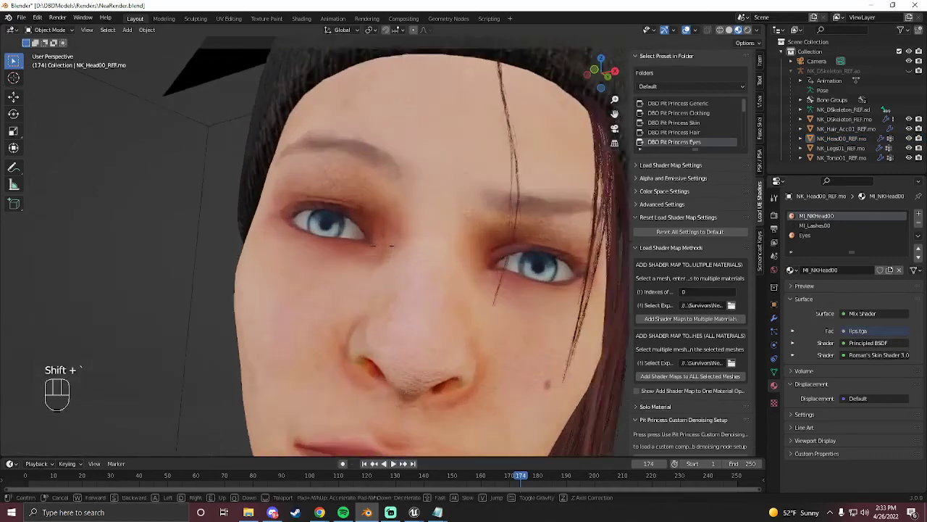
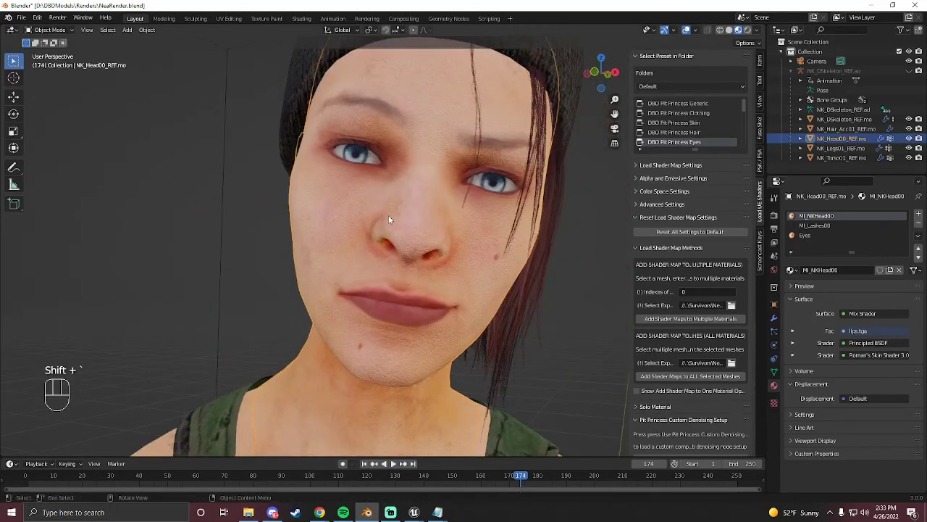
{"action": "key", "text": "Tab"}
{"action": "key", "text": "shift+`"}
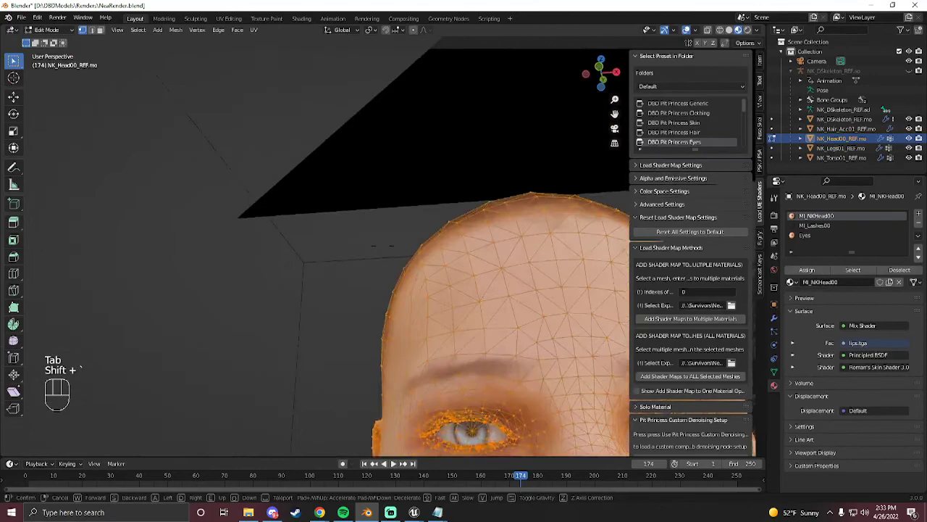
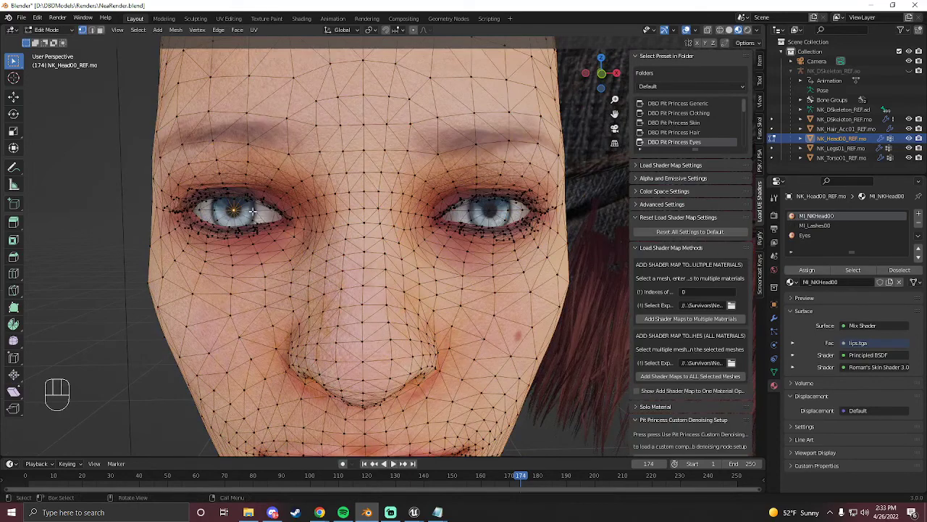
{"action": "key", "text": "l"}
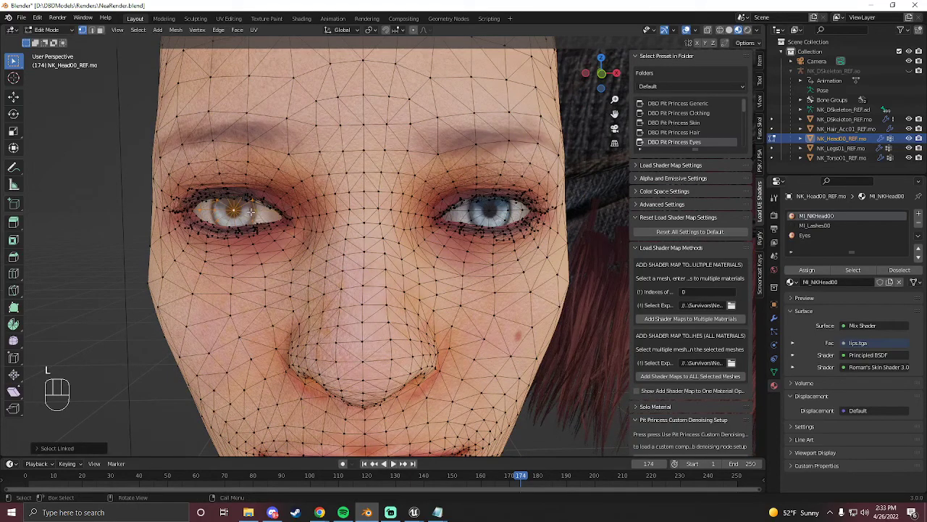
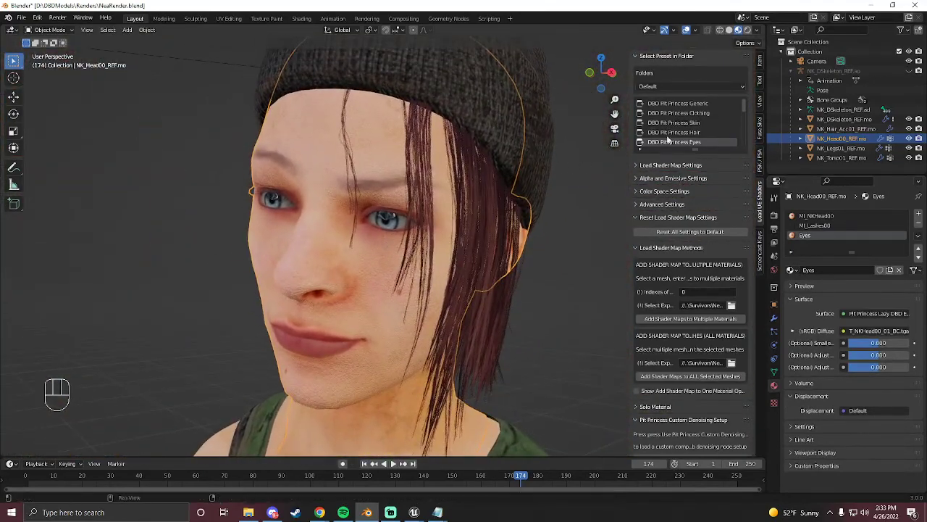
Frame the eyes and switch the viewport to Rendered shading to check the eye shader.
{"action": "key", "text": "shift+`"}
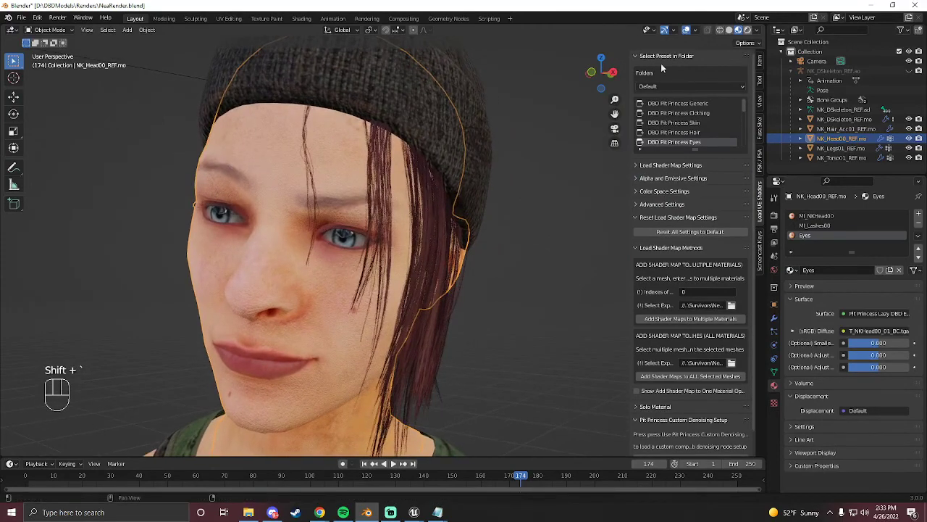
{"action": "left_click", "coordinate": [609, 255]}
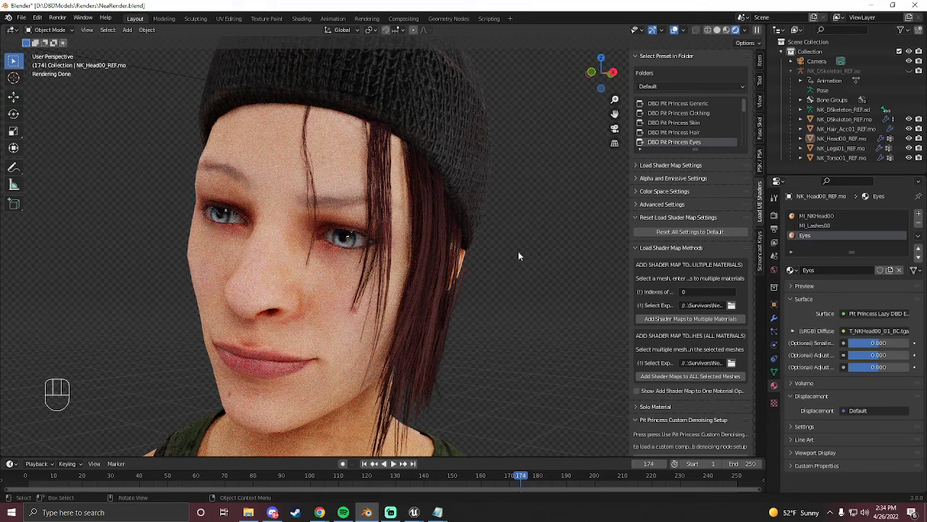
Select NK_Hair_Acc01 and add a Subdivision Surface modifier with viewport 1, render 2.
{"action": "left_click", "coordinate": [345, 336]}
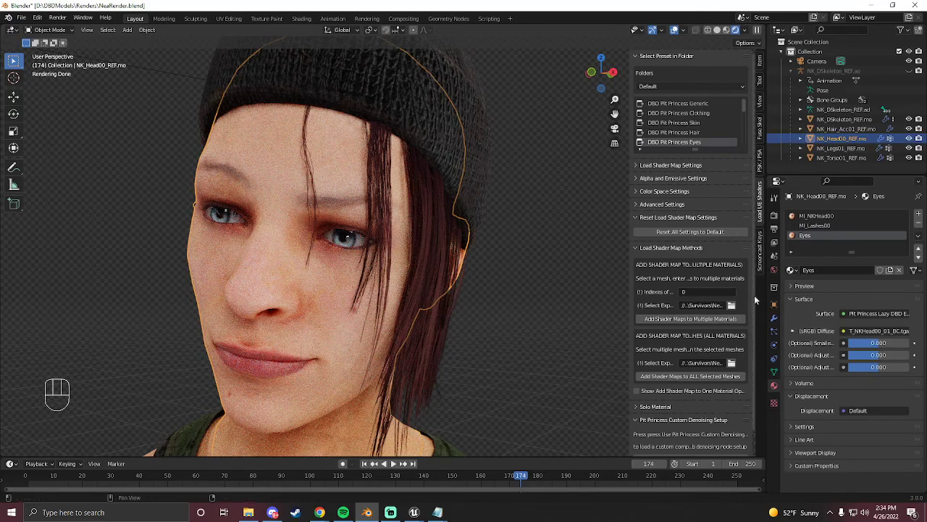
{"action": "left_click", "coordinate": [774, 323]}
{"action": "left_click_drag", "start_coordinate": [828, 210], "coordinate": [591, 356]}
{"action": "left_click", "coordinate": [467, 136]}
{"action": "left_click", "coordinate": [579, 274]}
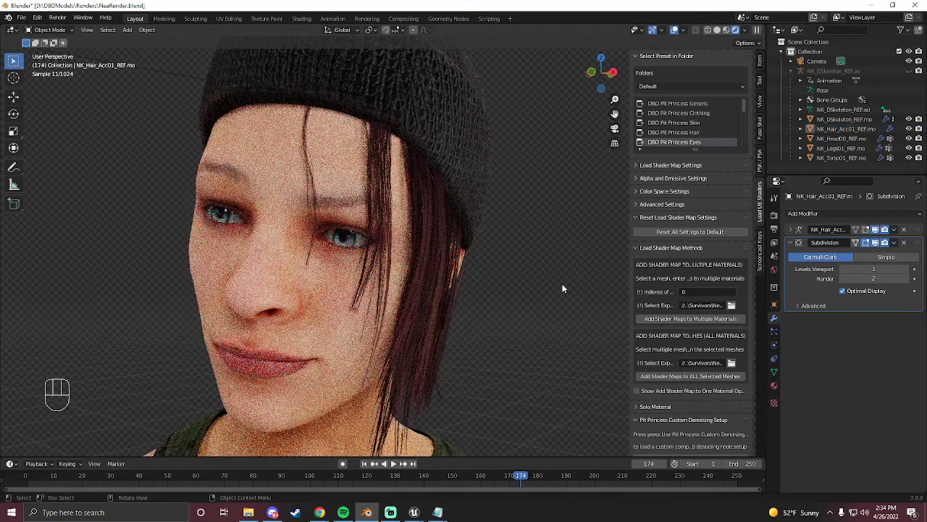
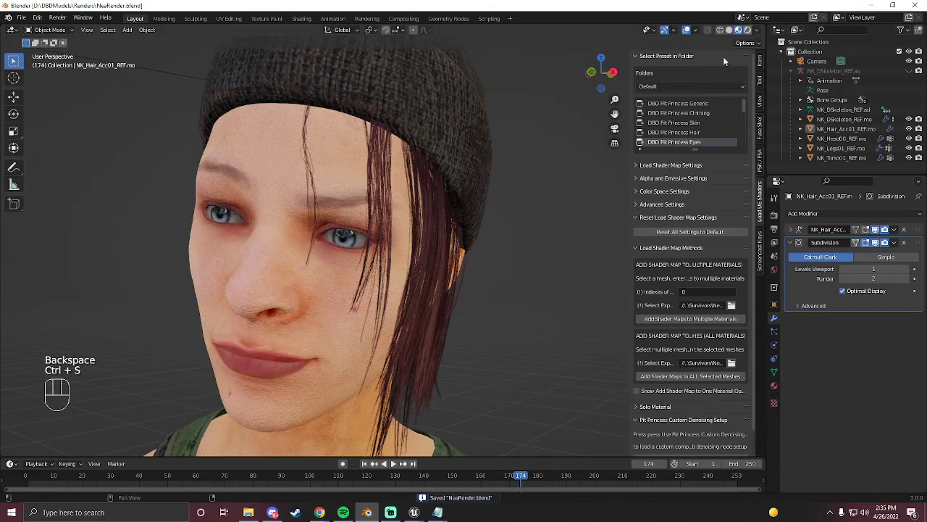
Toggle between Material Preview and Rendered shading to compare the smoothed hair, ending on Rendered.
{"action": "left_click", "coordinate": [577, 213]}
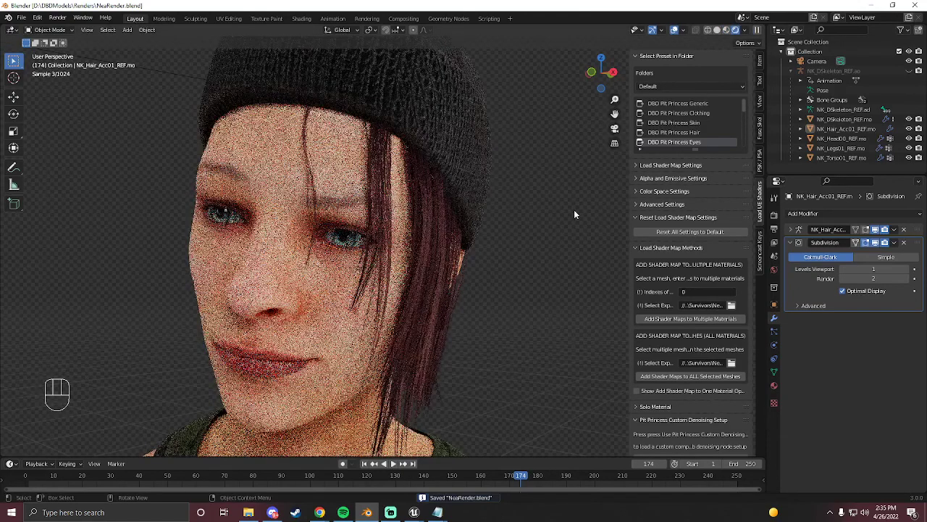
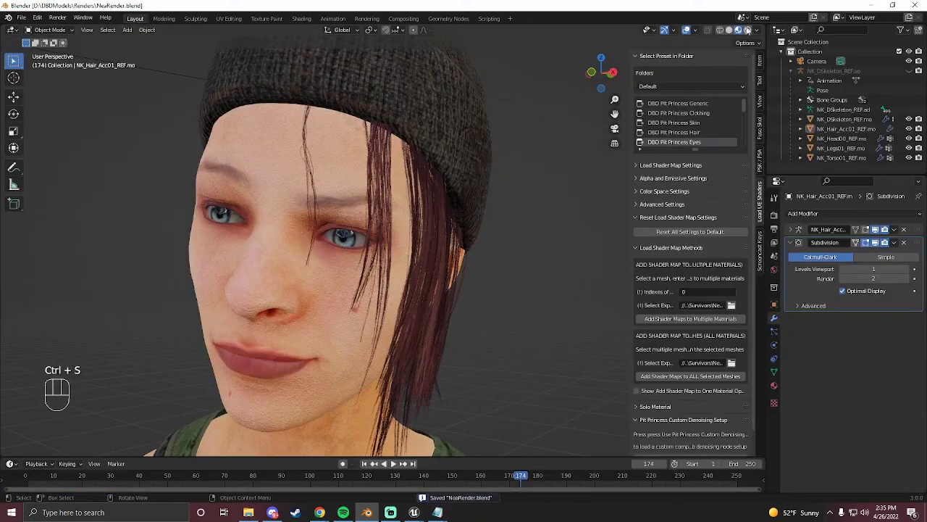
{"action": "left_click", "coordinate": [555, 223]}
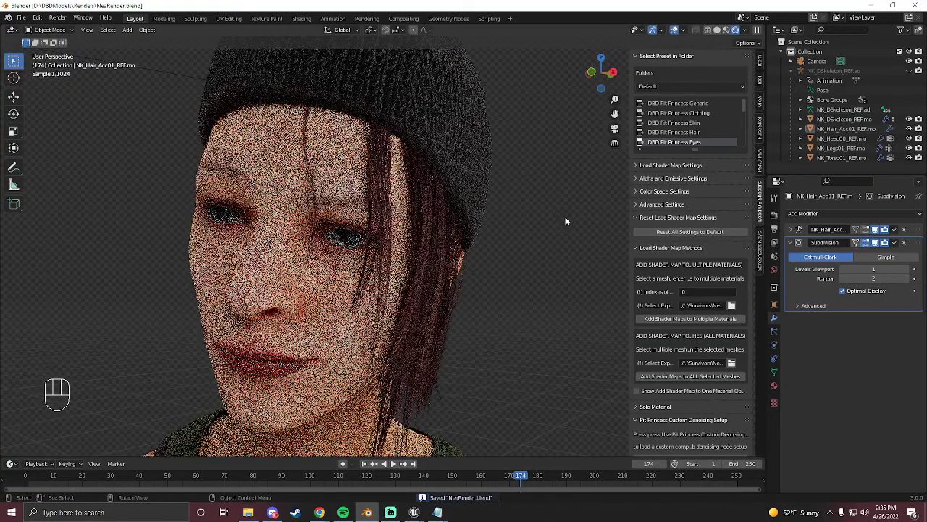
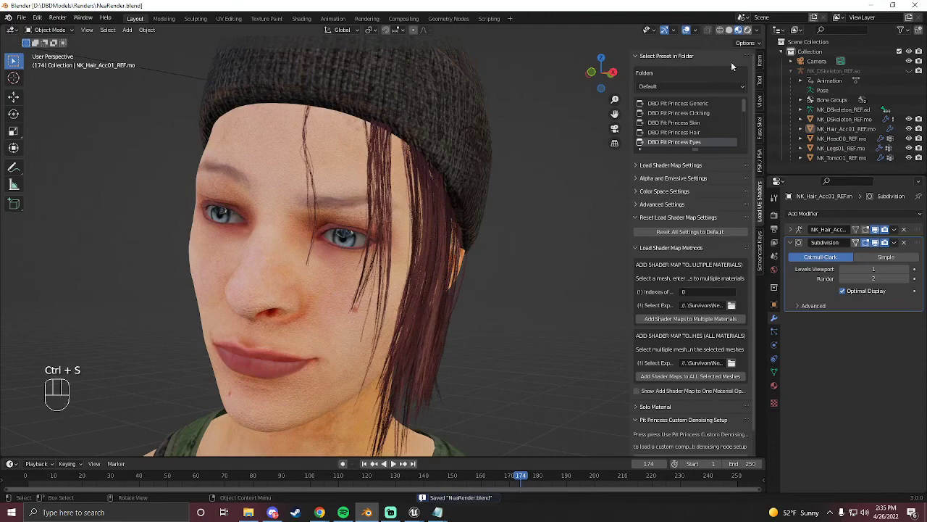
{"action": "left_click", "coordinate": [552, 232]}
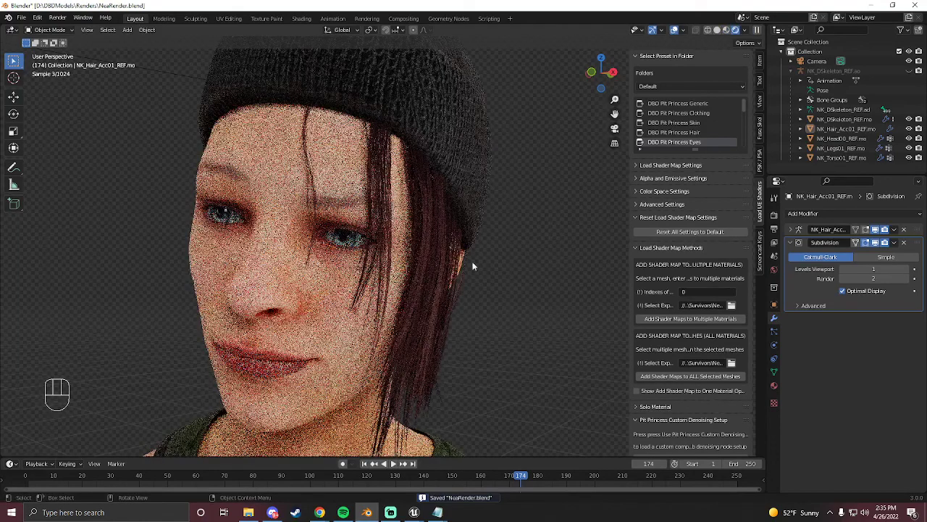
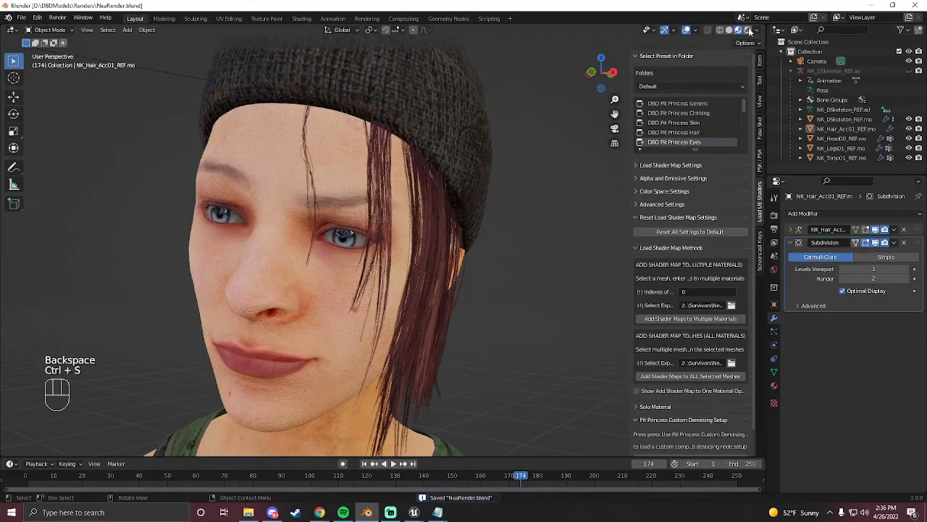
{"action": "left_click", "coordinate": [580, 326]}
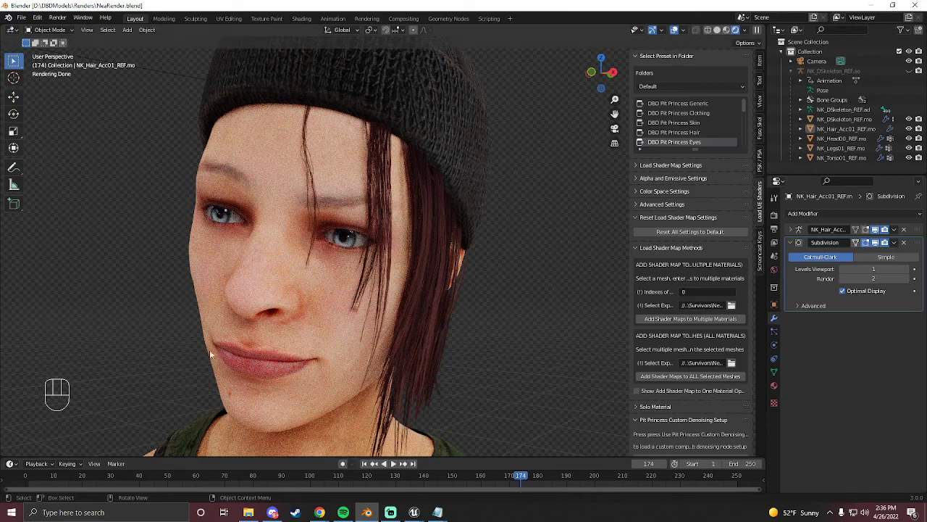
Fly the view down past the torso and legs, then back up to the survivor's face.
{"action": "key", "text": "shift+`"}
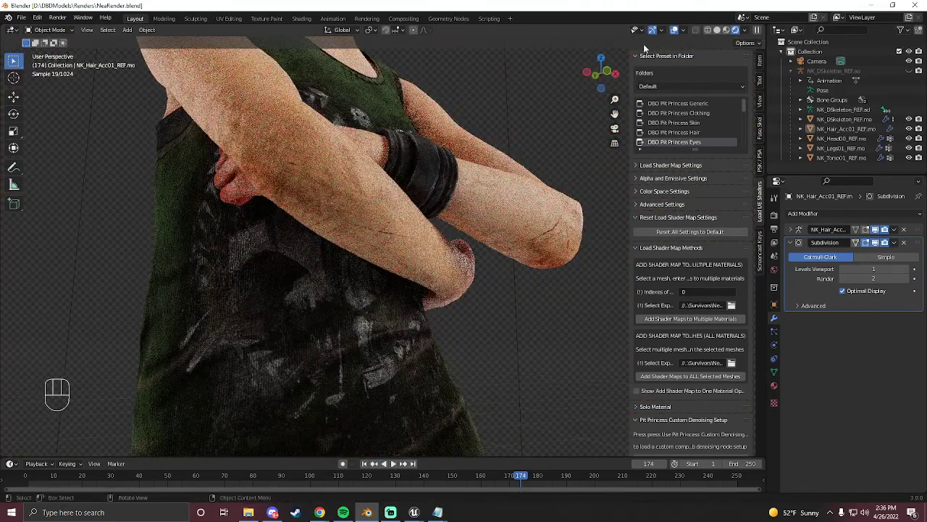
{"action": "key", "text": "shift+`"}
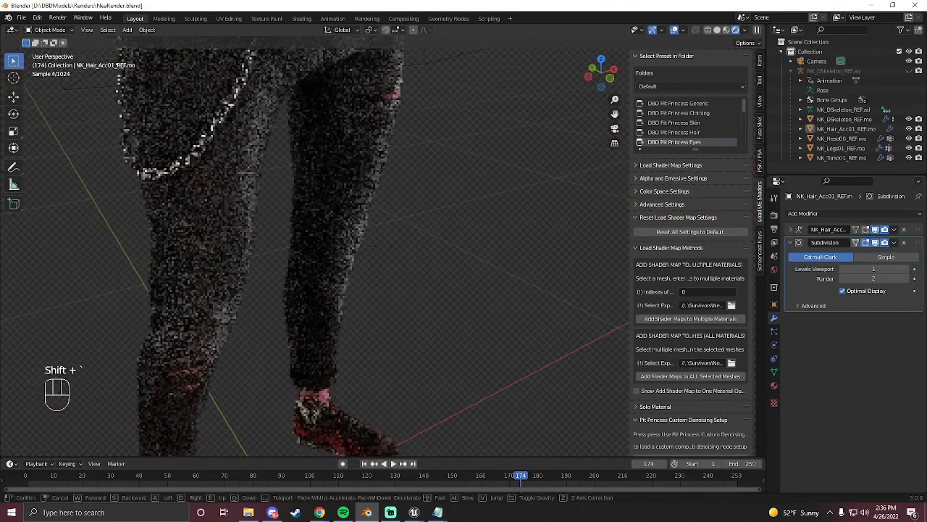
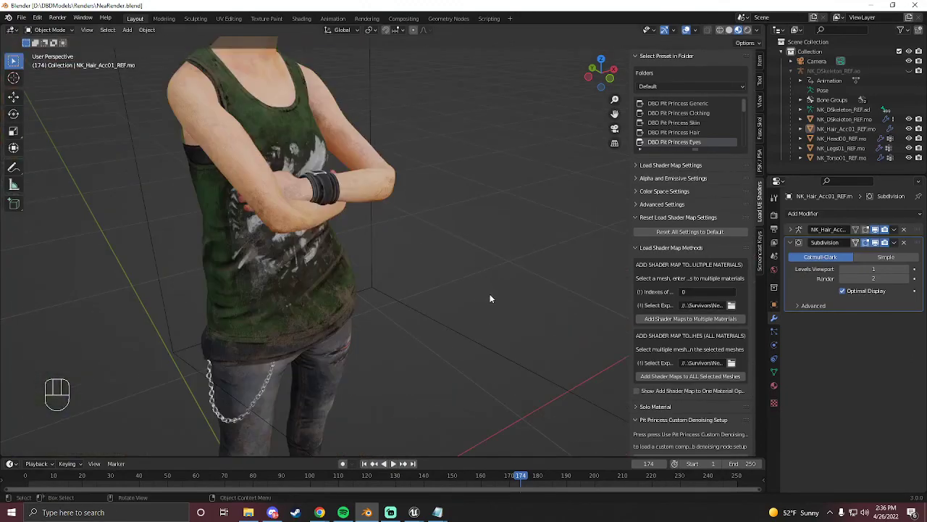
{"action": "key", "text": "shift+`"}
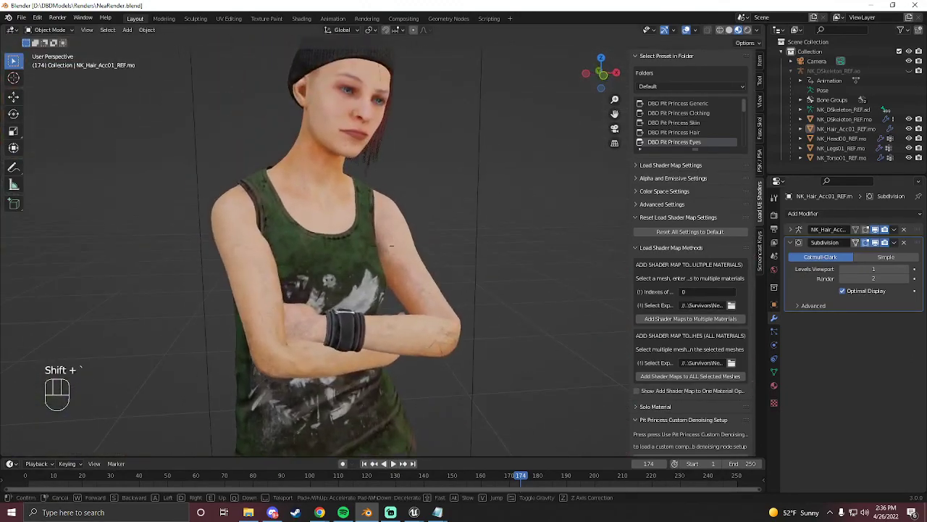